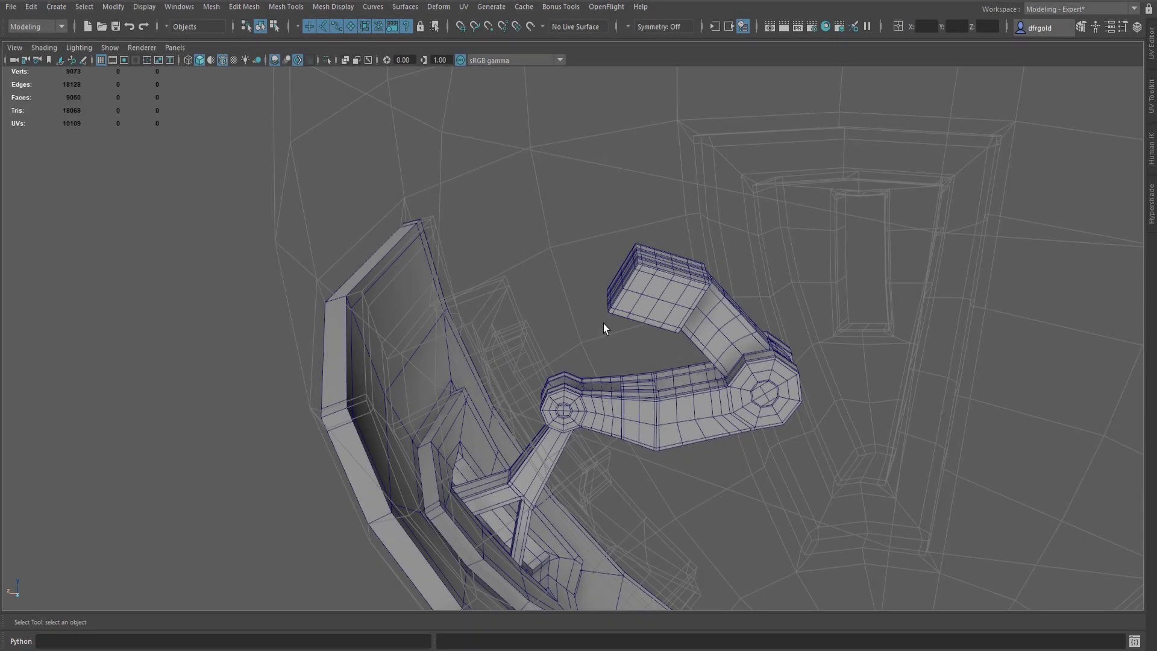
Select the mechanical arm part and isolate it so the rest of the robot is hidden
left_click(628, 396)
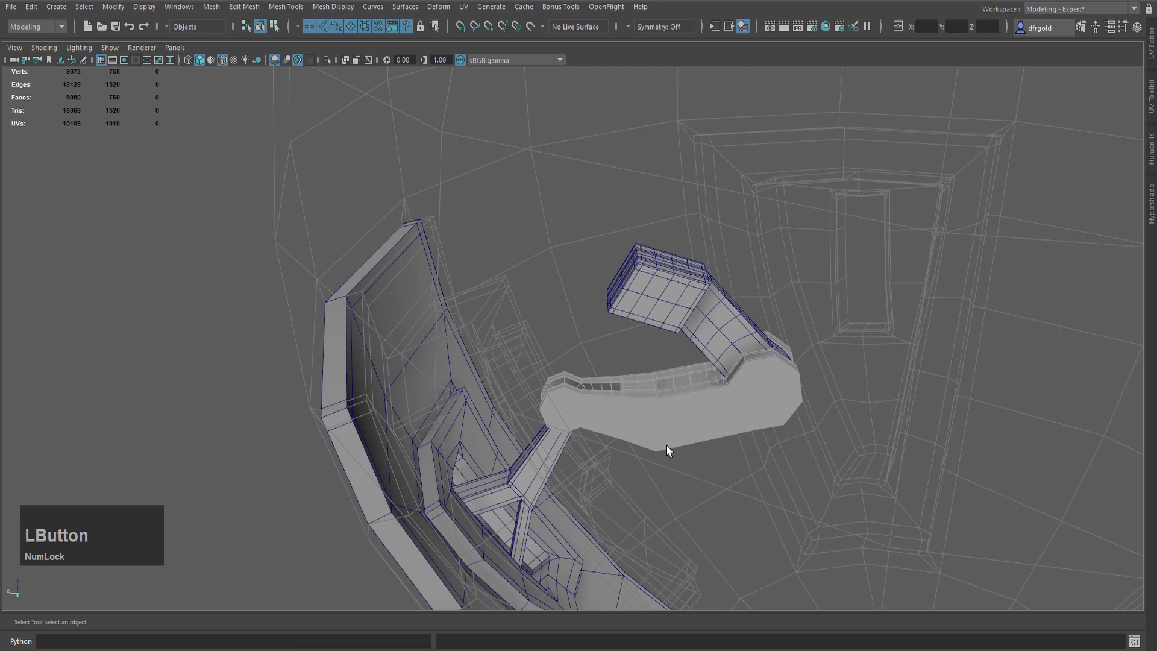
key("1")
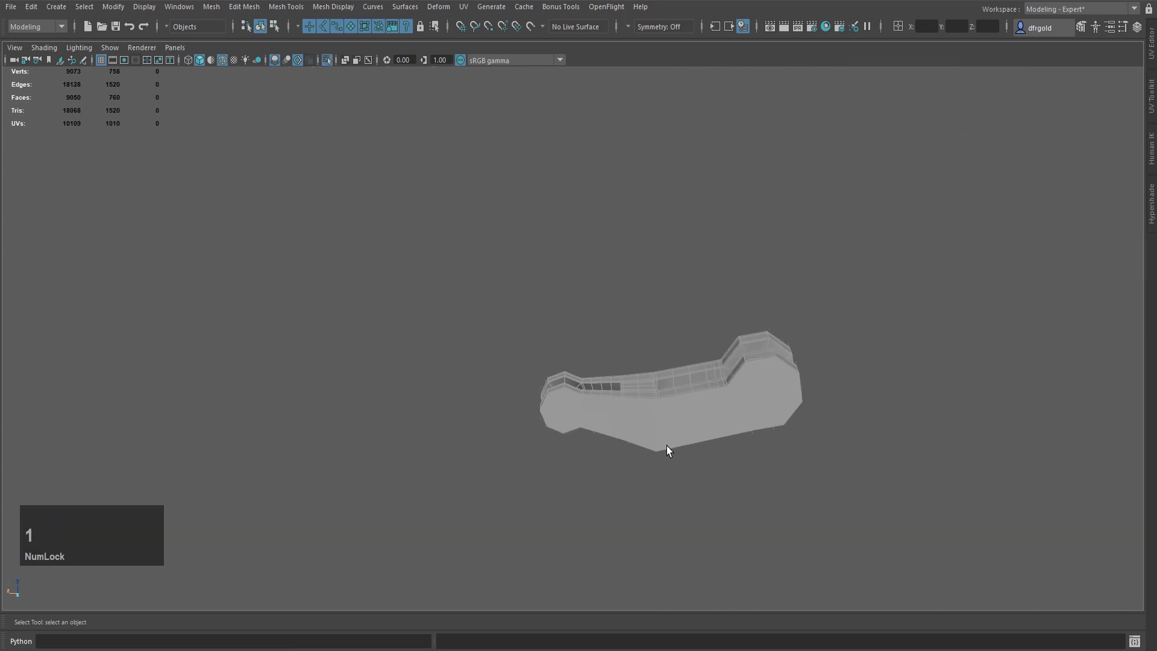
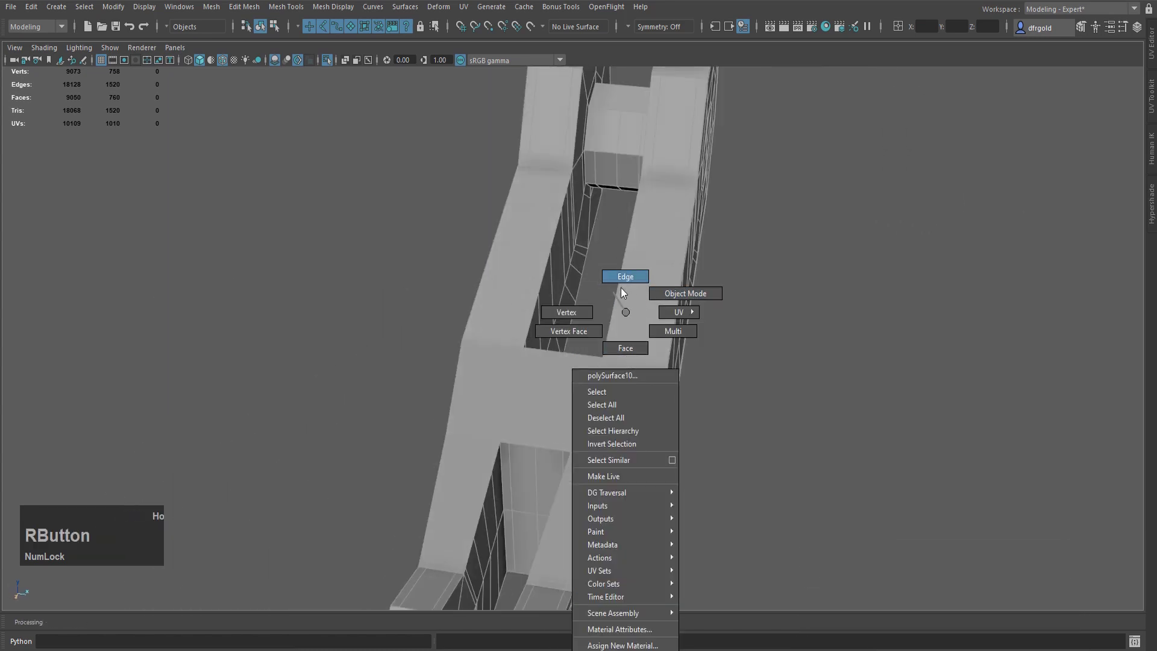
Detach the arm along the centre edges of the middle section and both connectors
scroll("down", 3)
left_click(636, 361)
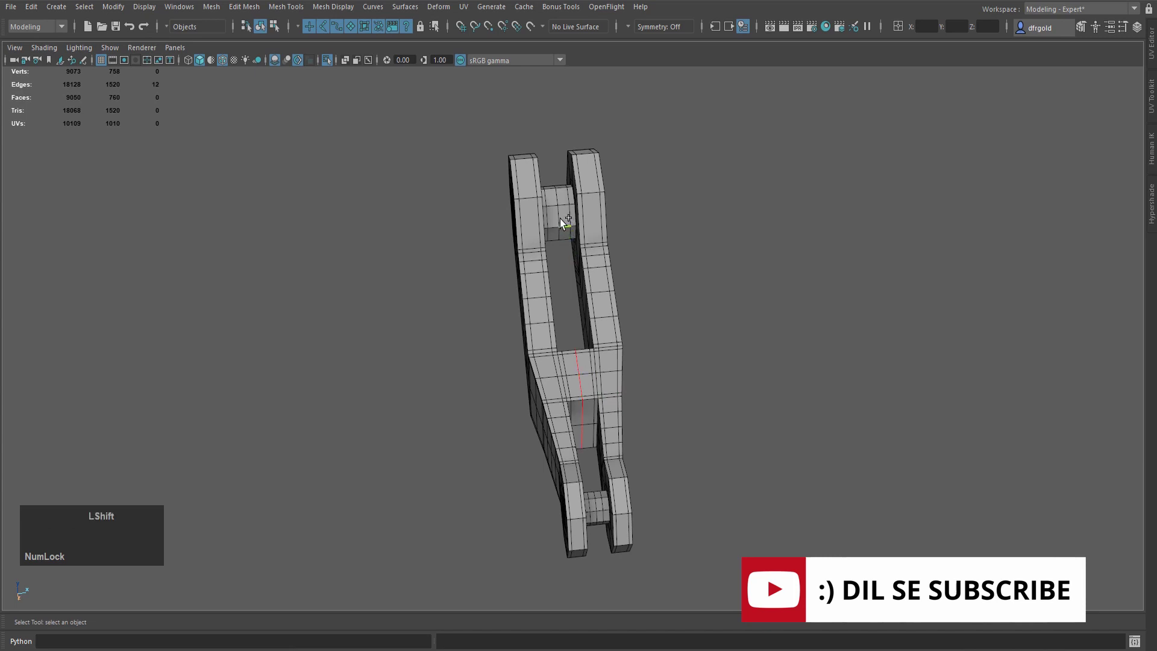
left_click(562, 221)
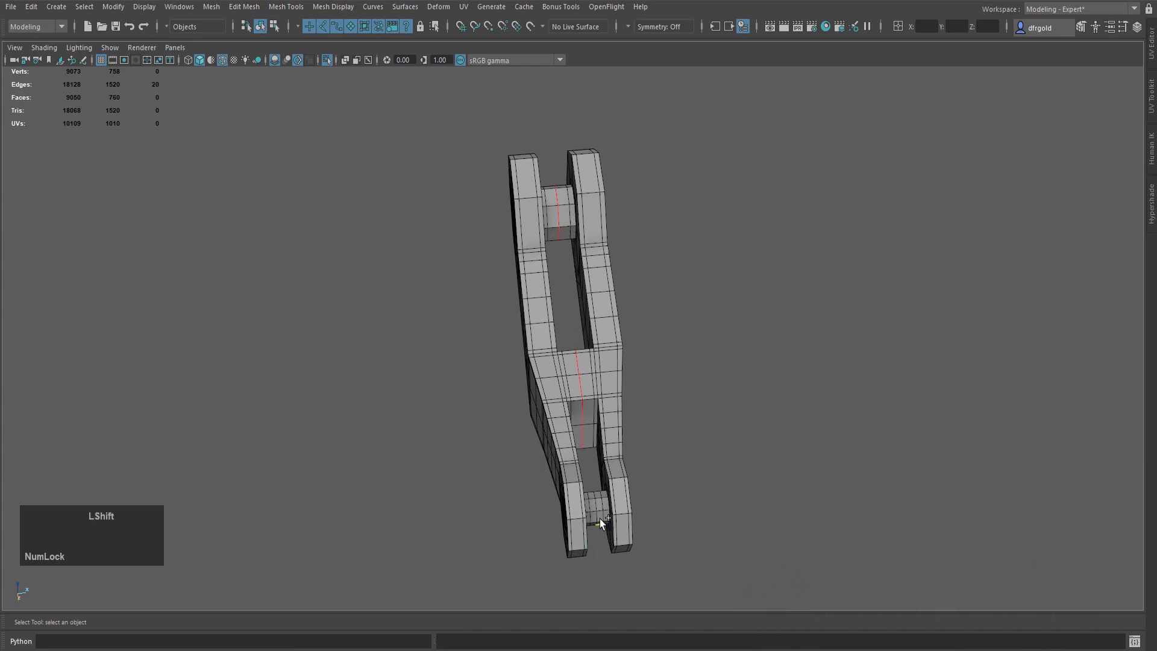
left_click(601, 519)
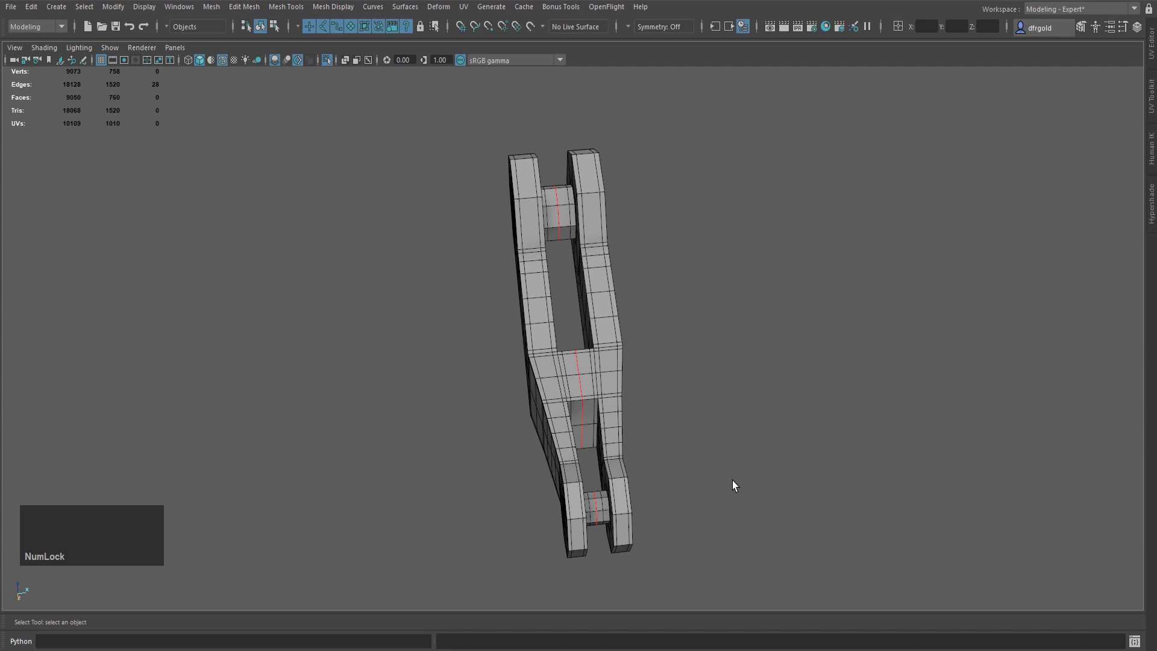
key("shift+Num_Lock")
right_click(722, 258)
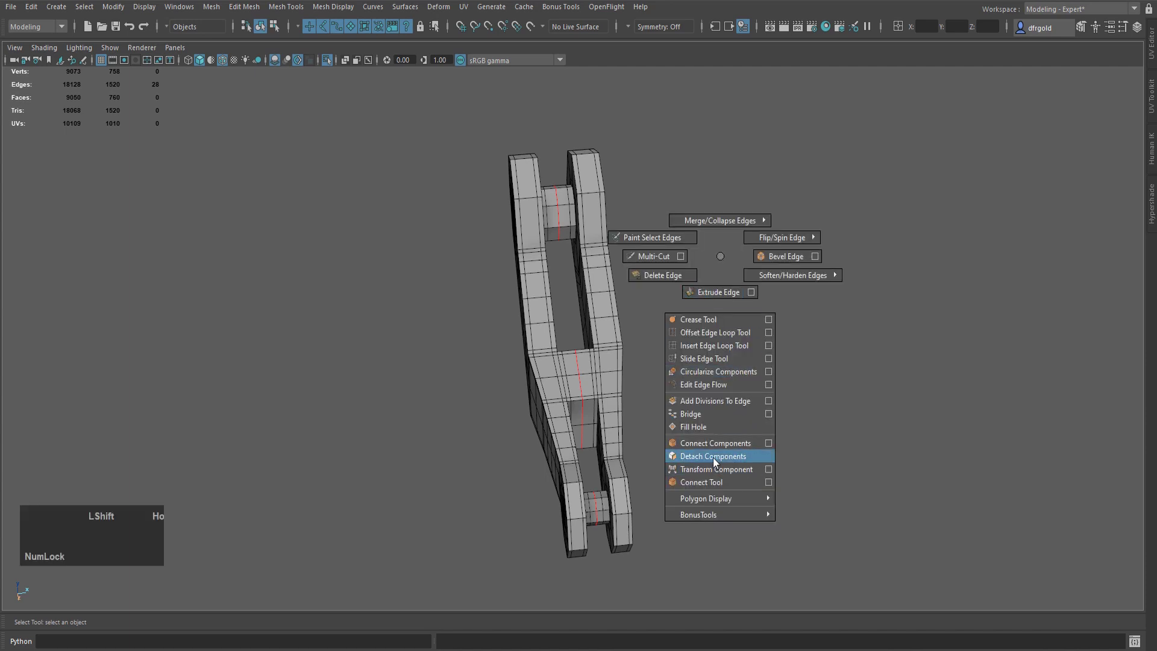
Switch to face selection and select one half of the split part
right_click(717, 262)
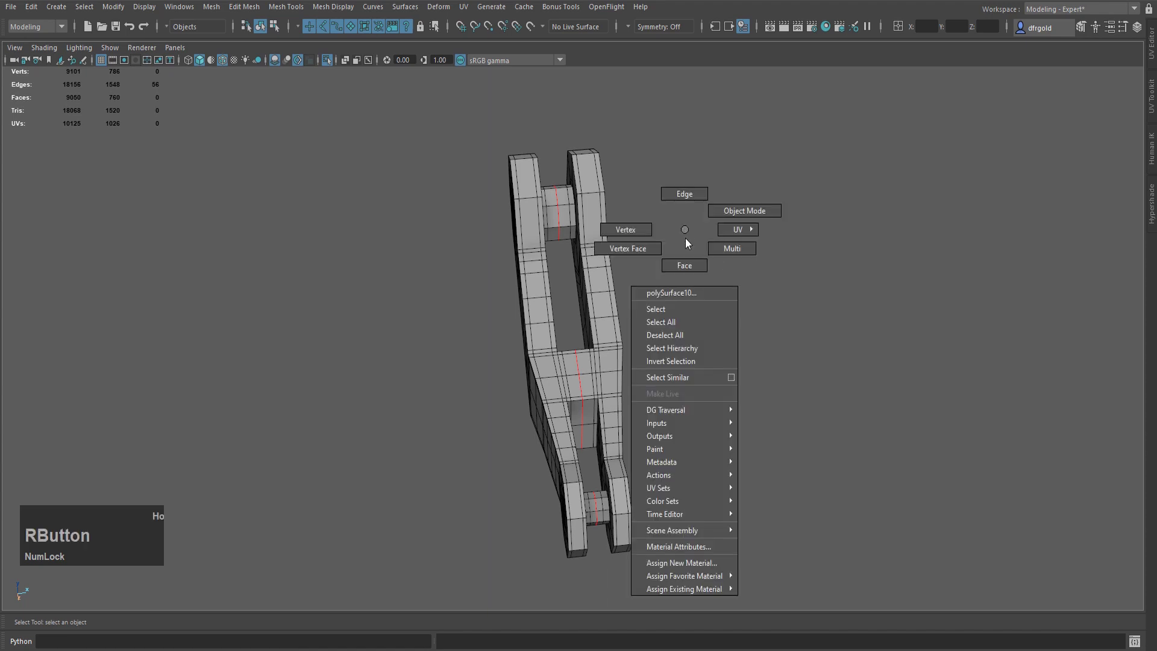
left_click(562, 392)
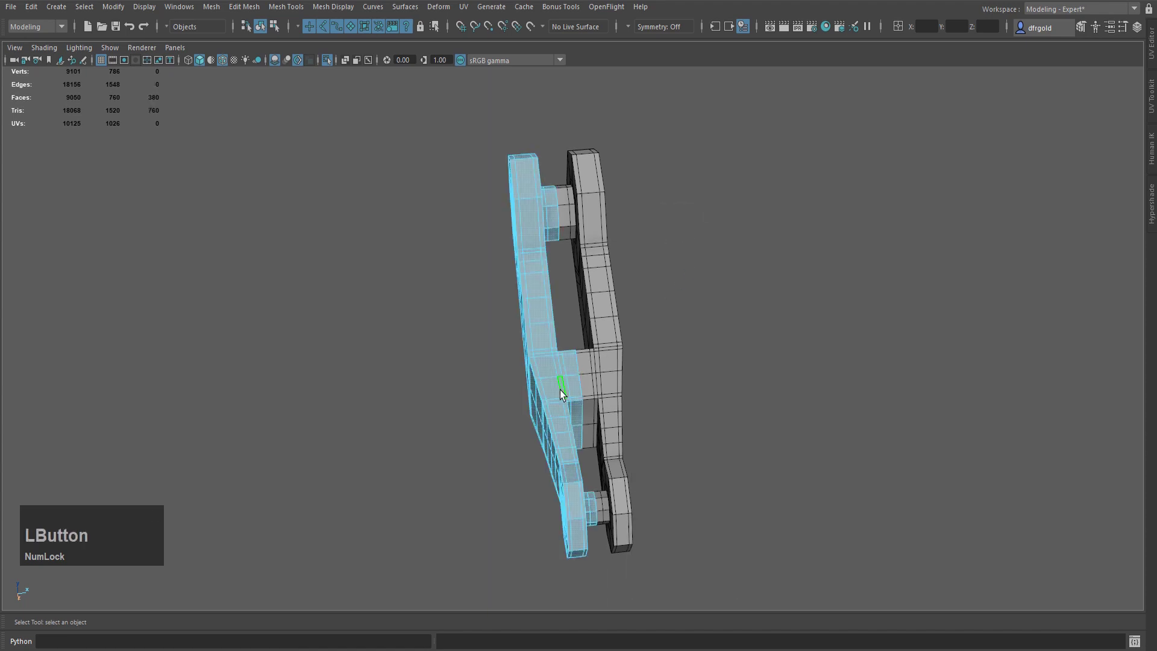
Delete the selected half of the arm part
key("Delete")
key("Delete")
scroll("up", 3)
left_click(461, 323)
scroll("down", 3)
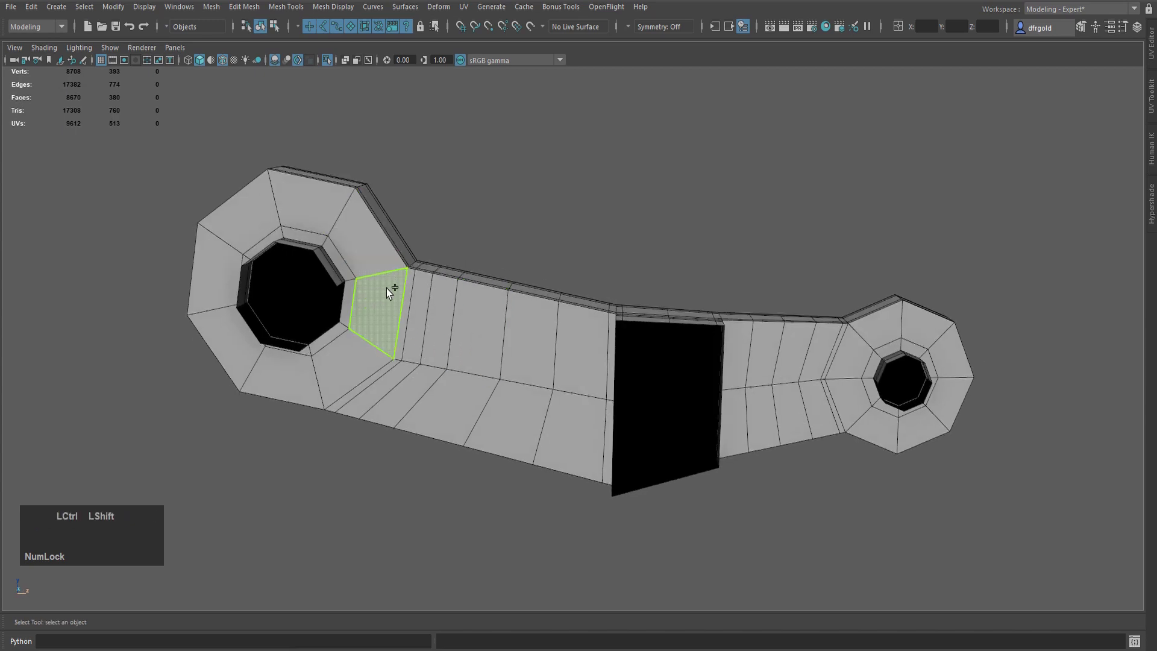
Start a Multi-Cut edge line along the remaining half's upper rim
key("ctrl+shift+x")
left_click(400, 266)
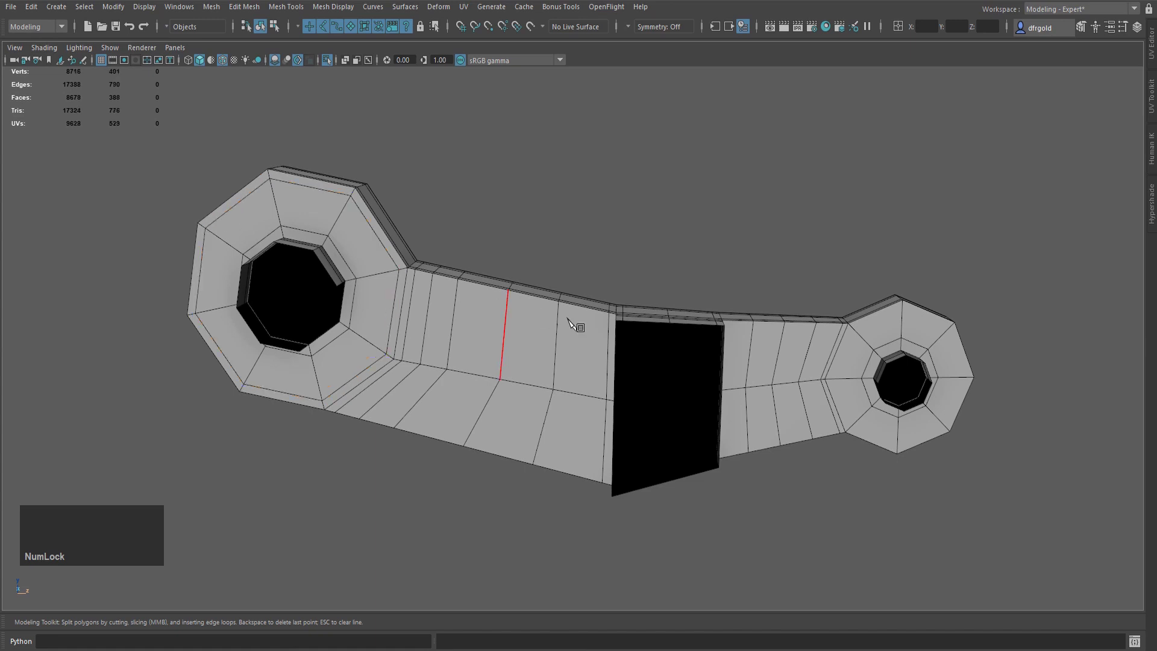
left_click(417, 283)
key("Home")
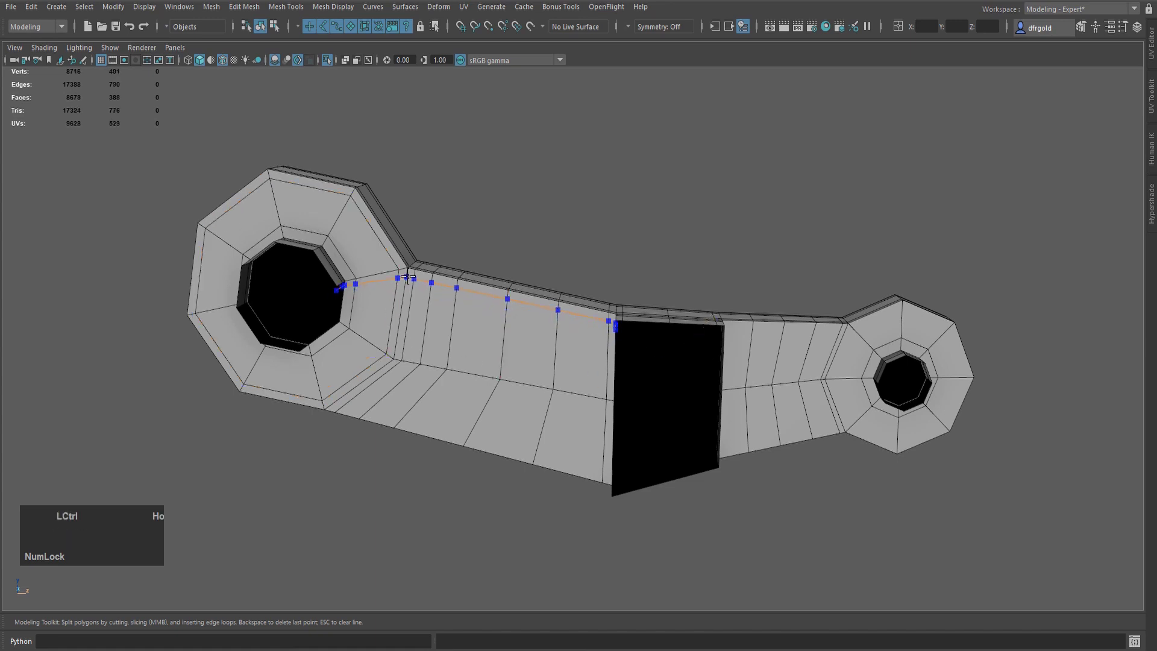
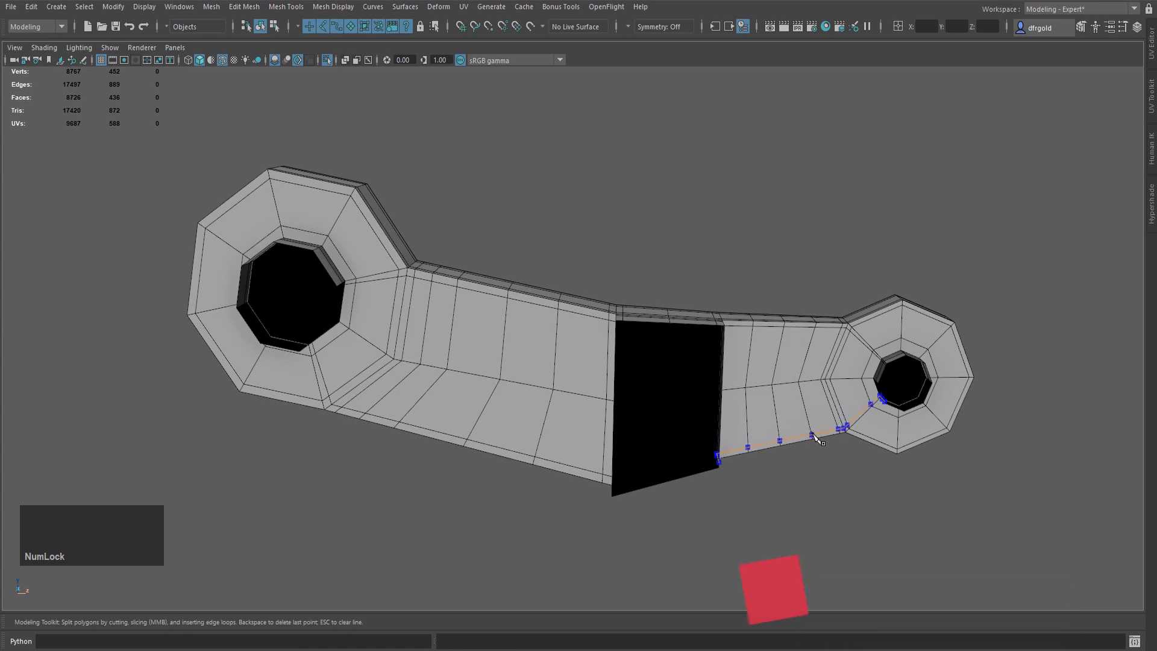
Cut corner edges where the arm body meets the left and right joint ends
key("z")
left_click(311, 217)
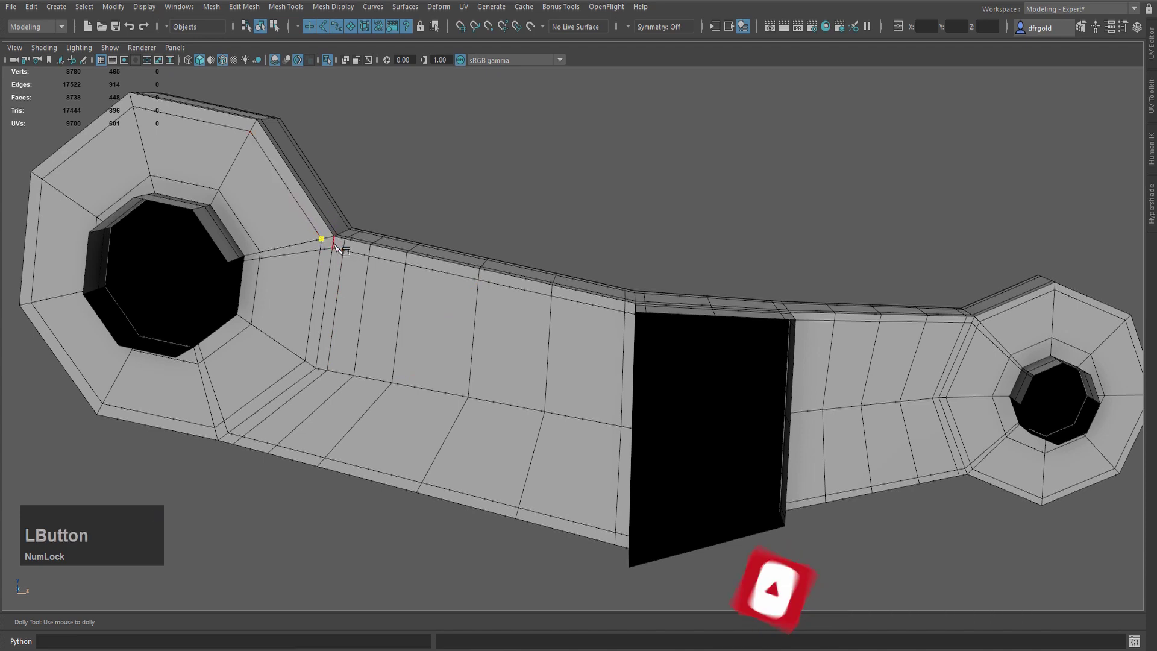
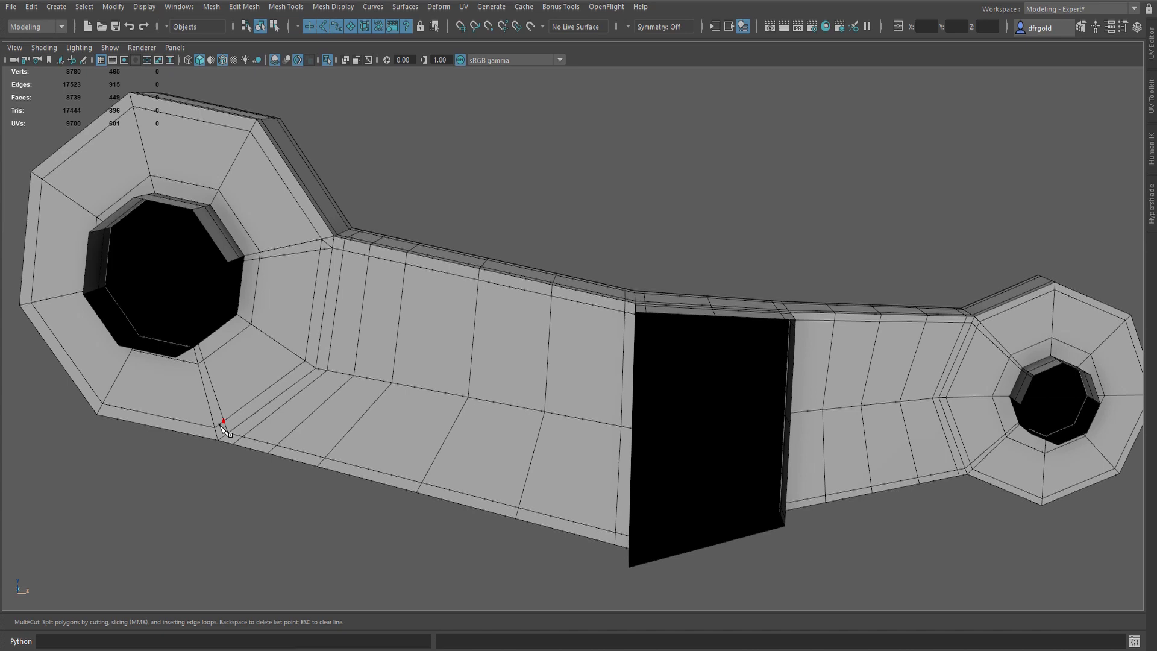
left_click(251, 430)
right_click(227, 458)
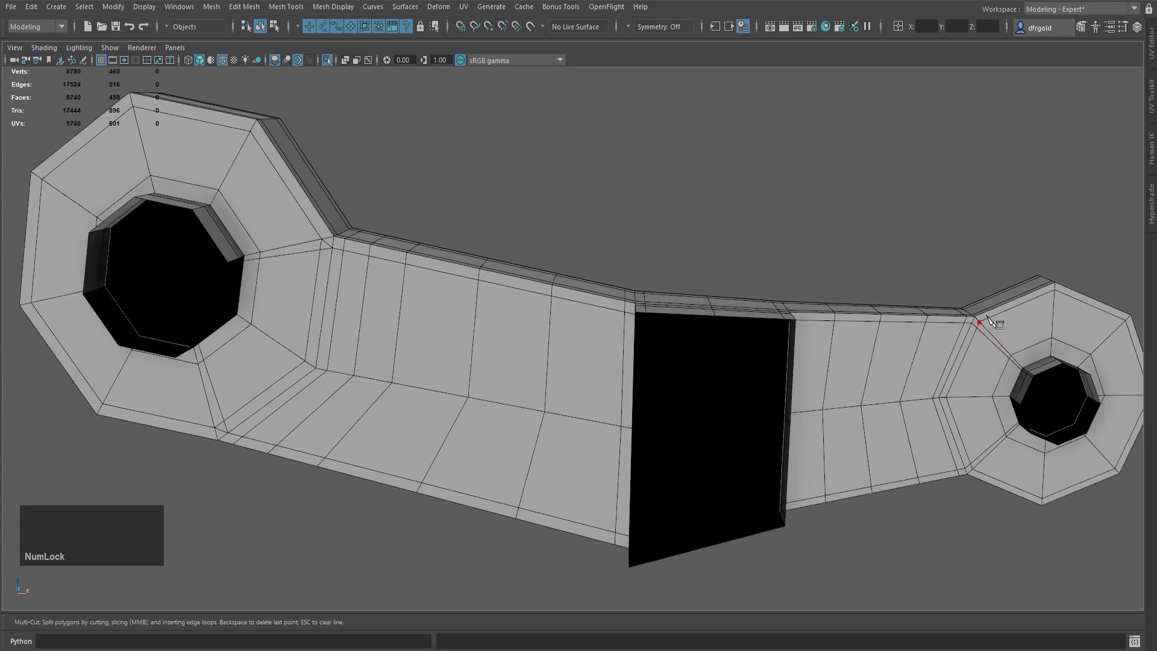
left_click(1001, 321)
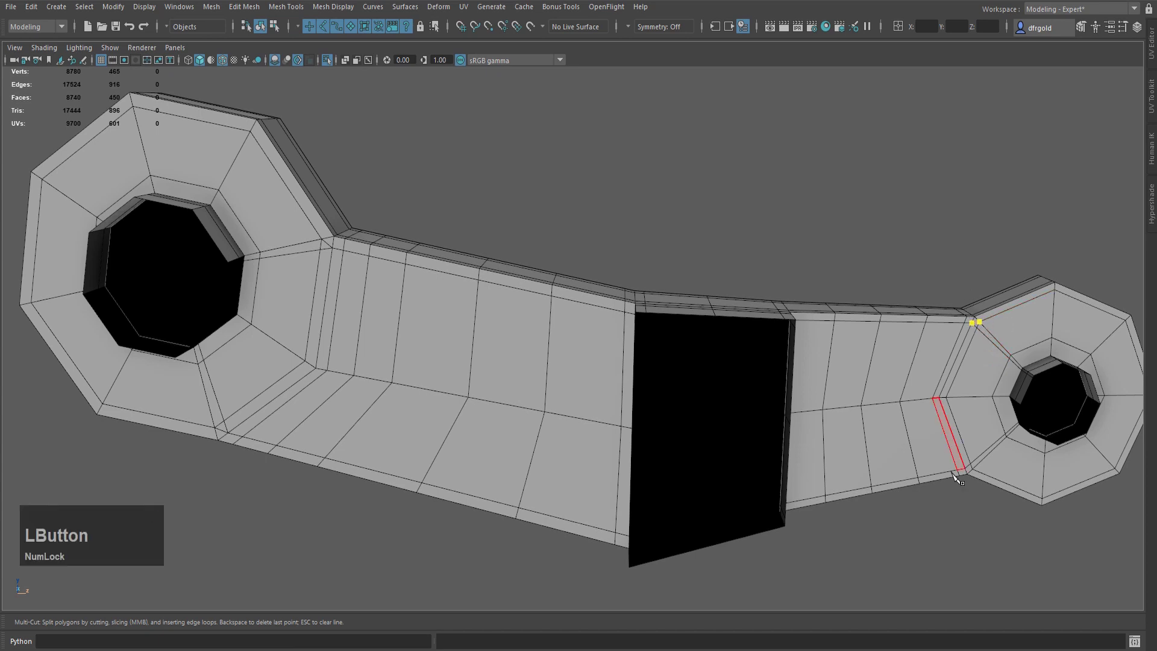
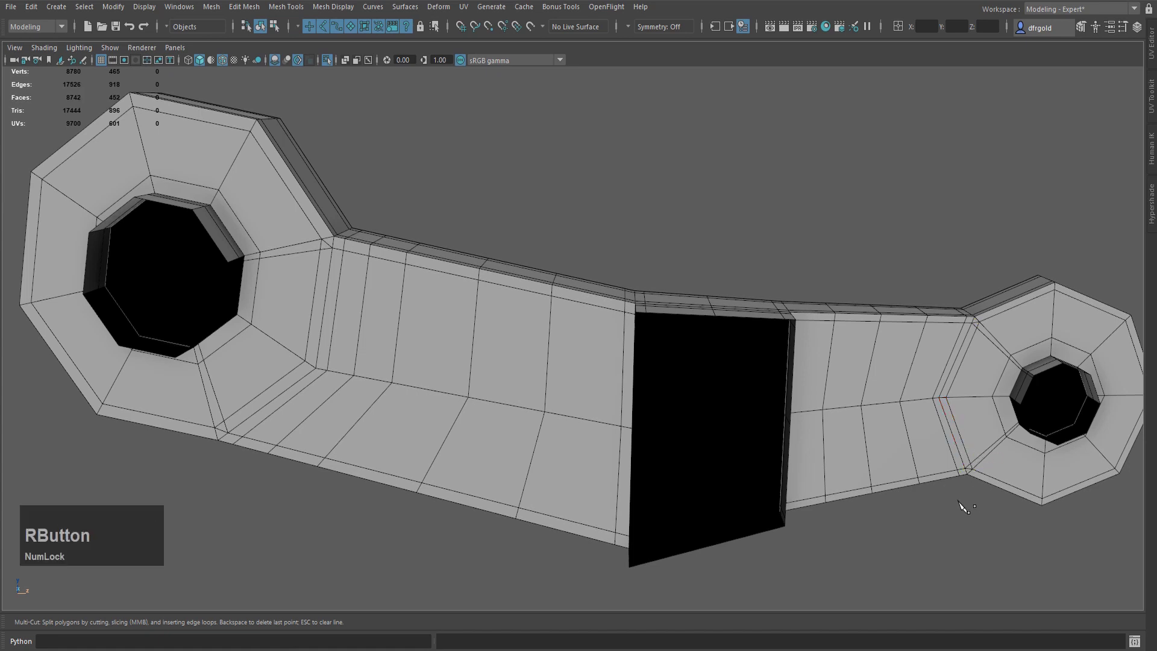
Select the corner edge loop near the left joint and delete it
key("q")
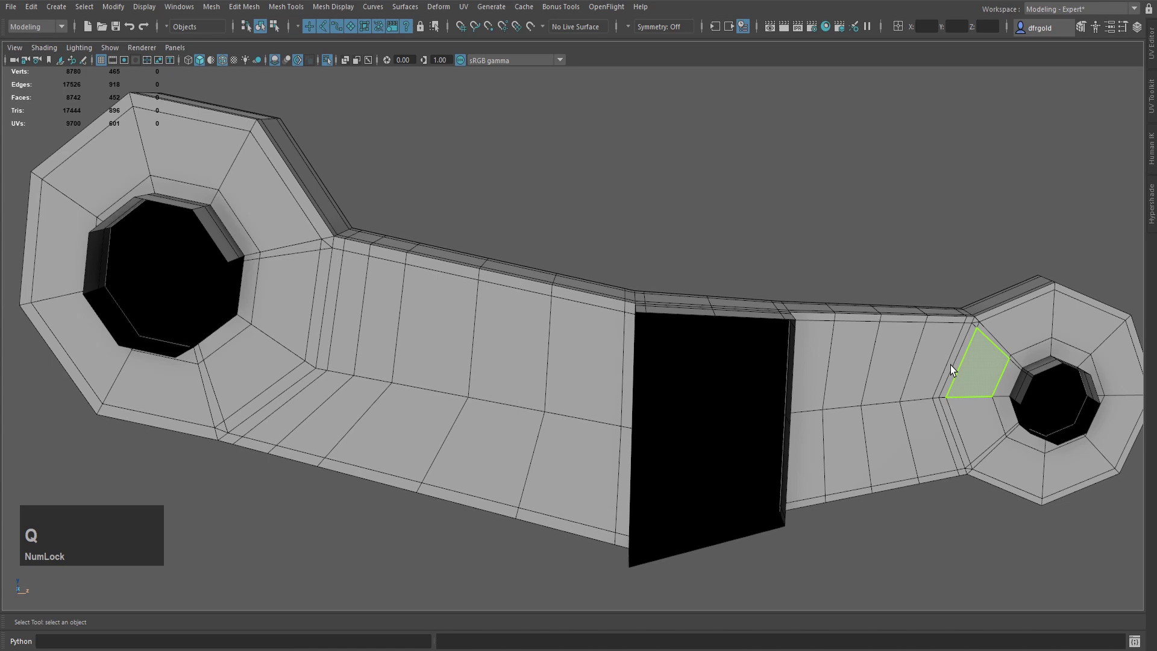
scroll("up", 3)
left_click(685, 200)
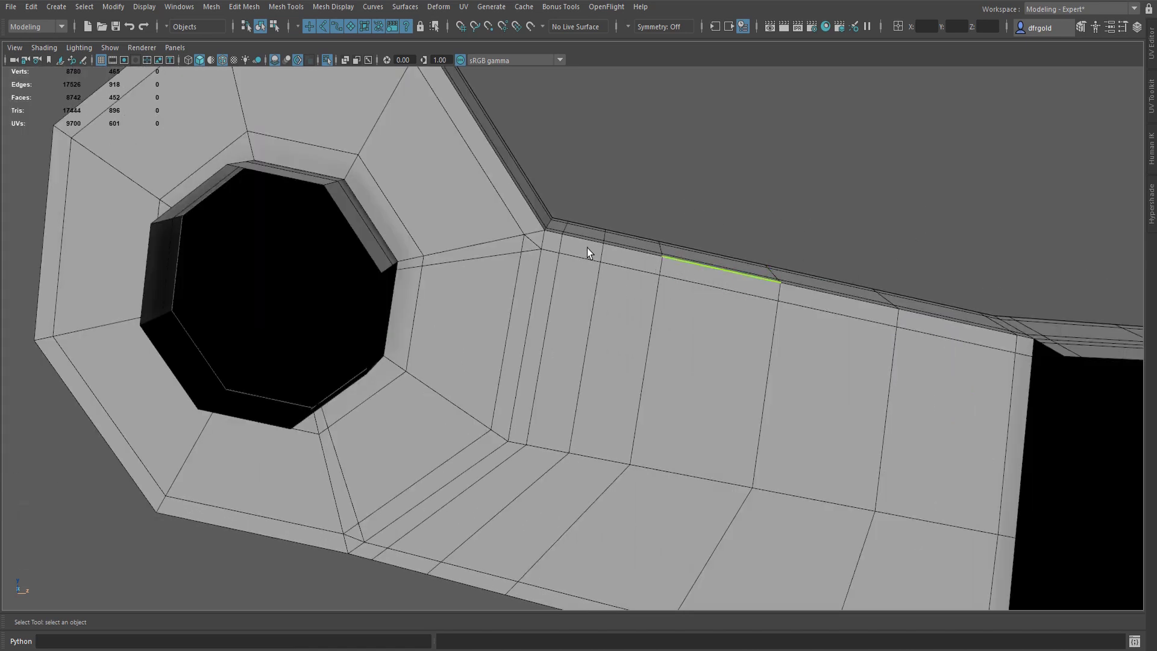
left_click(546, 245)
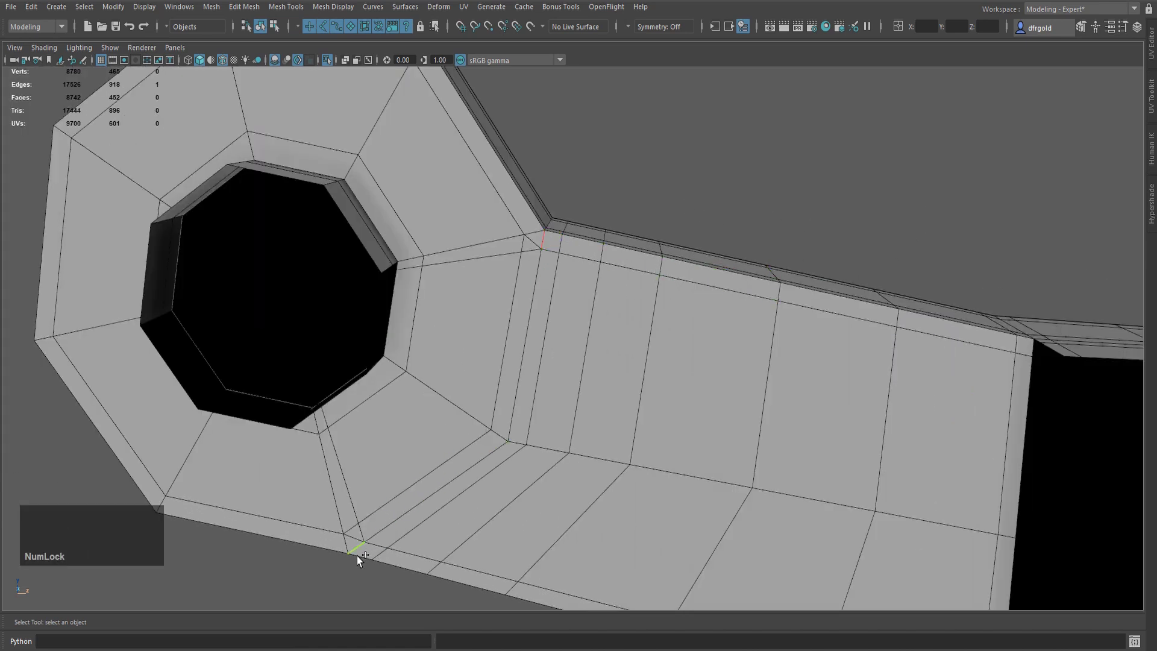
left_click(361, 551)
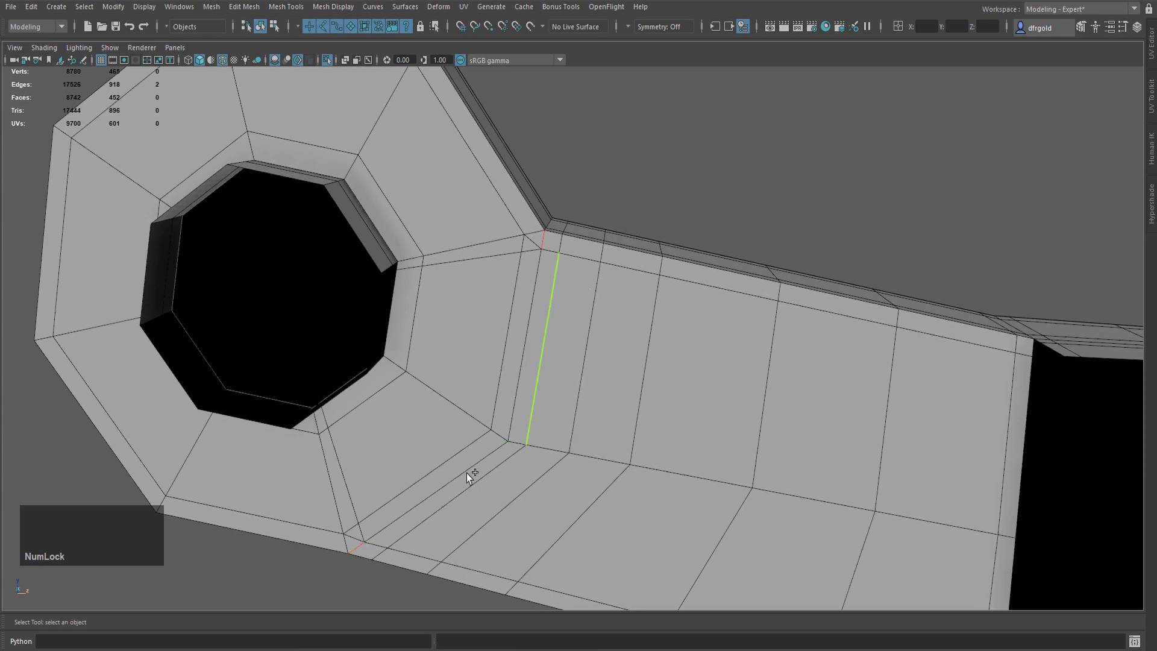
left_click(1020, 79)
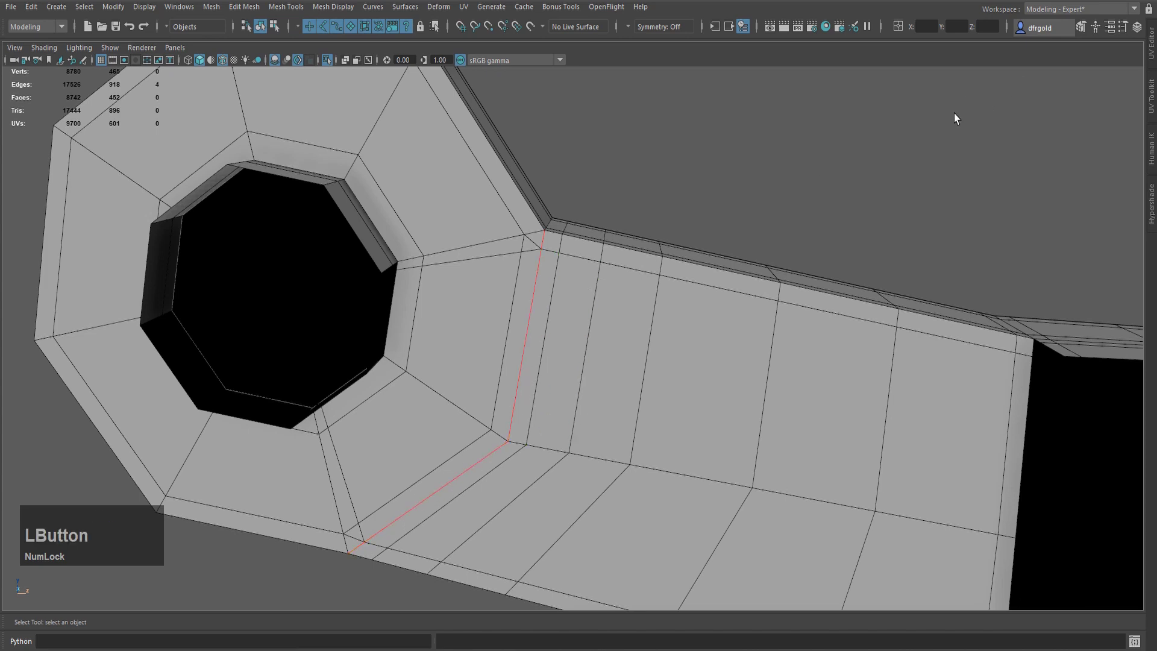
key("Delete")
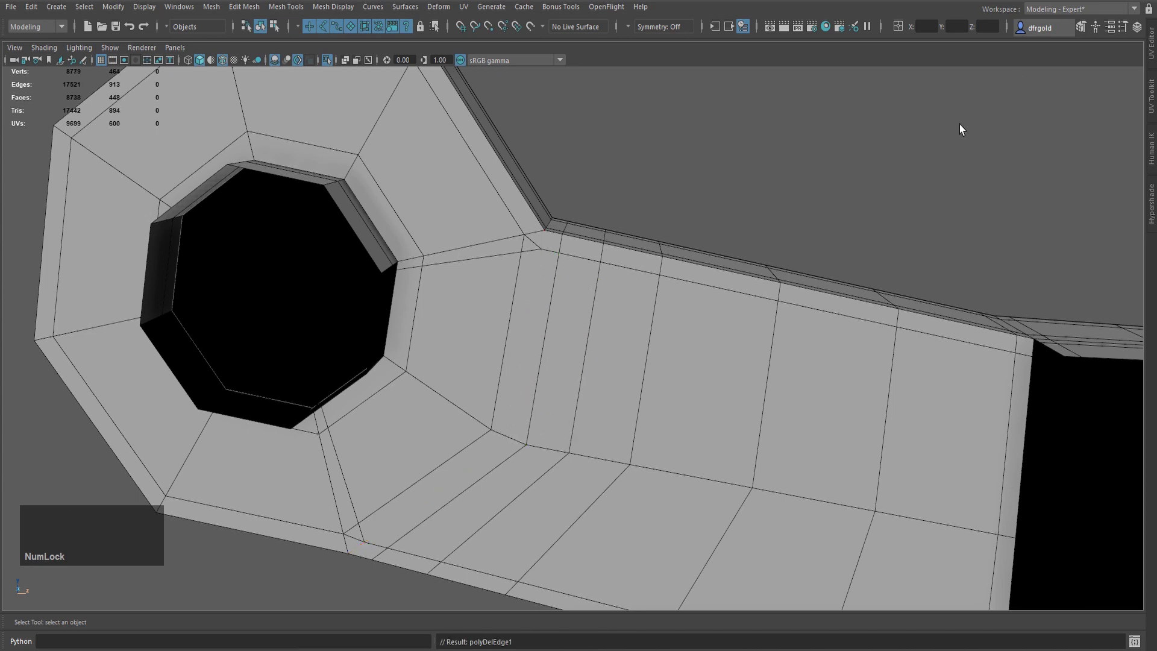
Delete the two extra edges beside the left hole
left_click(490, 268)
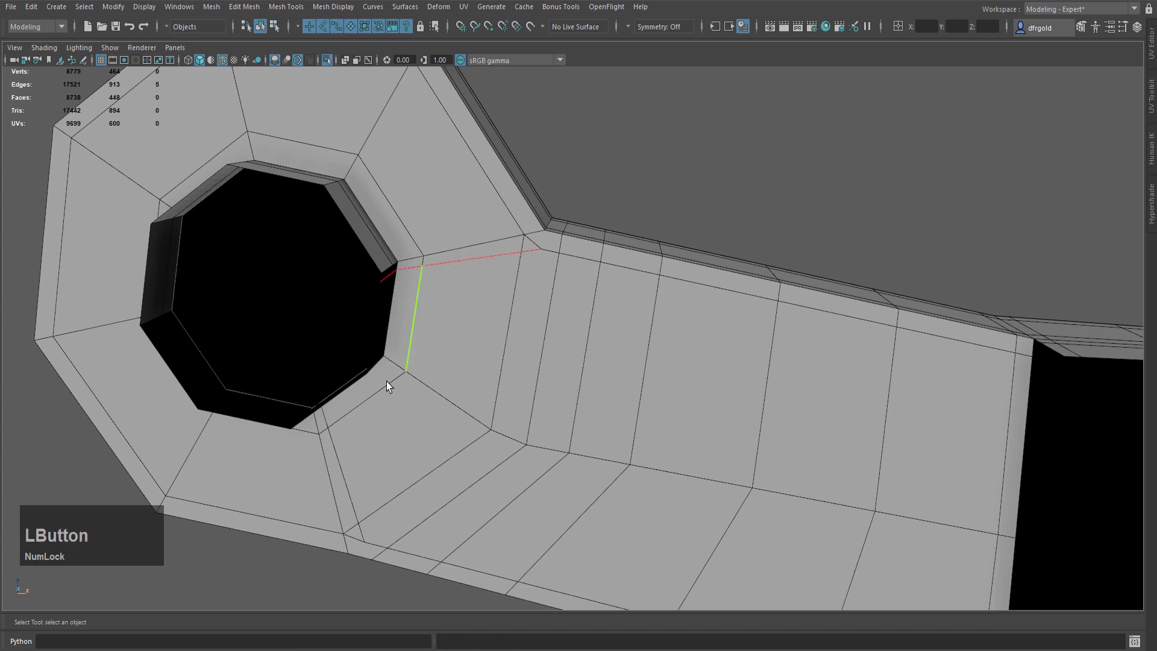
left_click(351, 489)
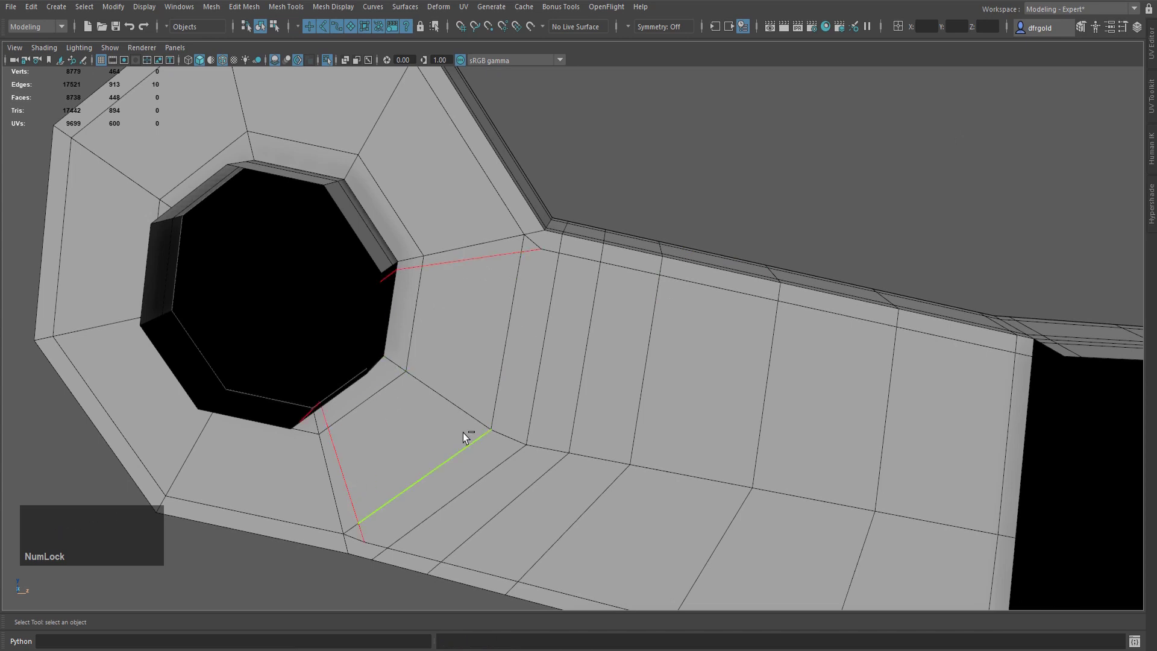
key("Delete")
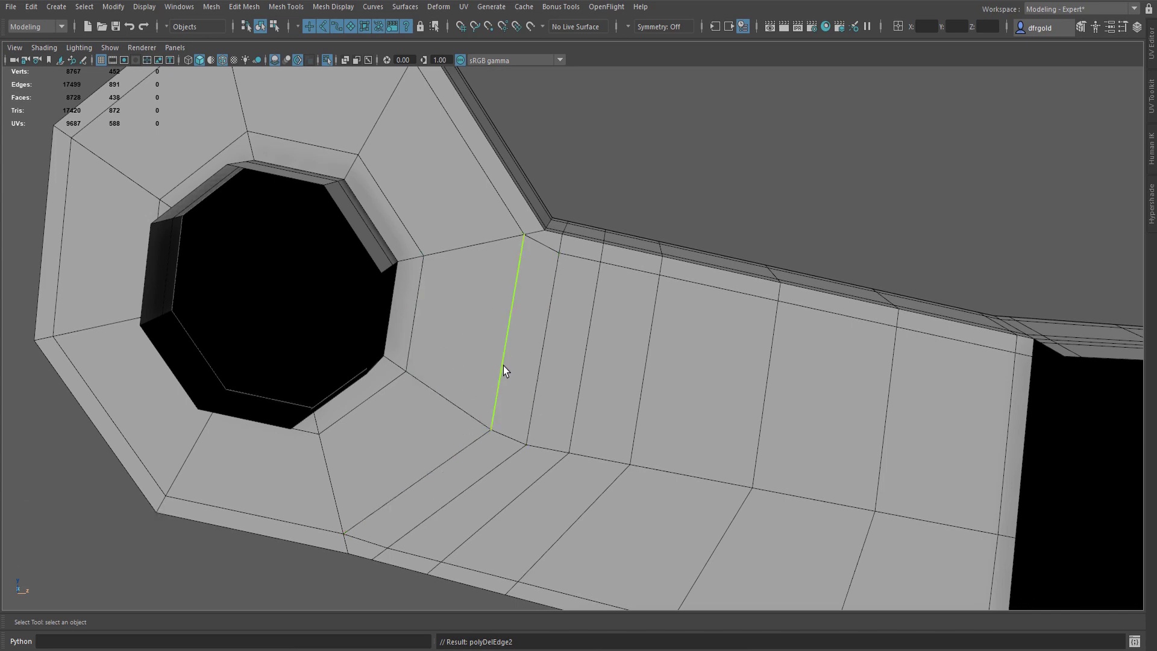
Tumble the view along the arm to bring the smaller hole end into view
scroll("down", 3)
middle_click(670, 416)
scroll("down", 3)
middle_click(888, 398)
scroll("up", 3)
middle_click(692, 373)
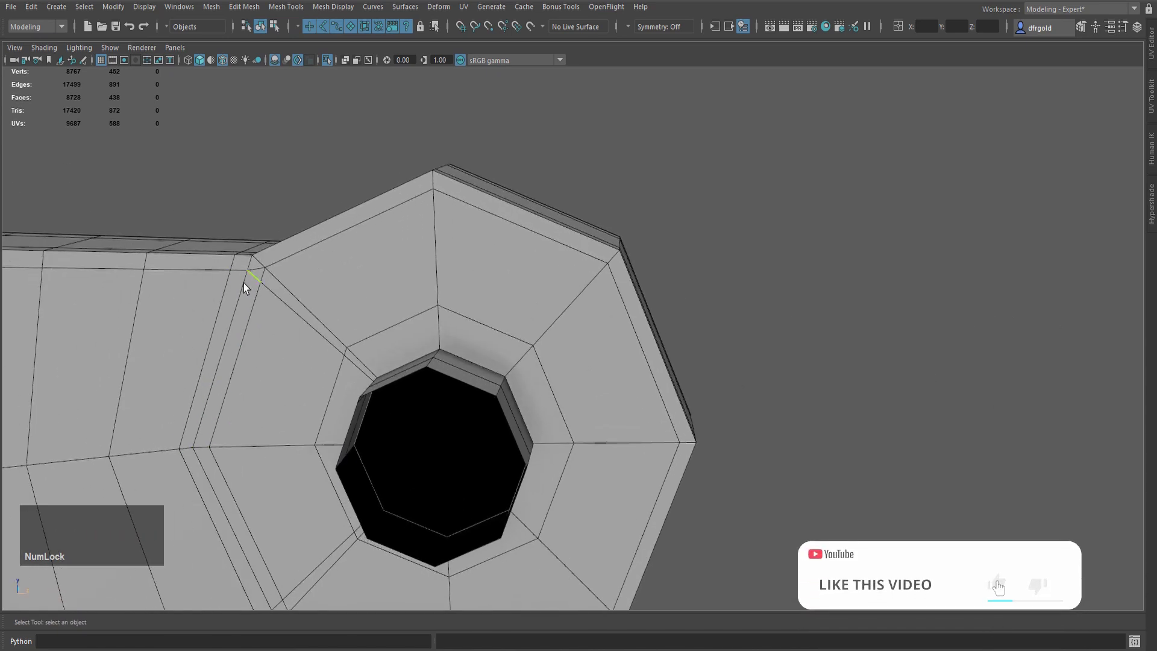
Delete four stray edges running into the small hole
key("alt+Num_Lock")
middle_click(447, 262)
left_click(306, 241)
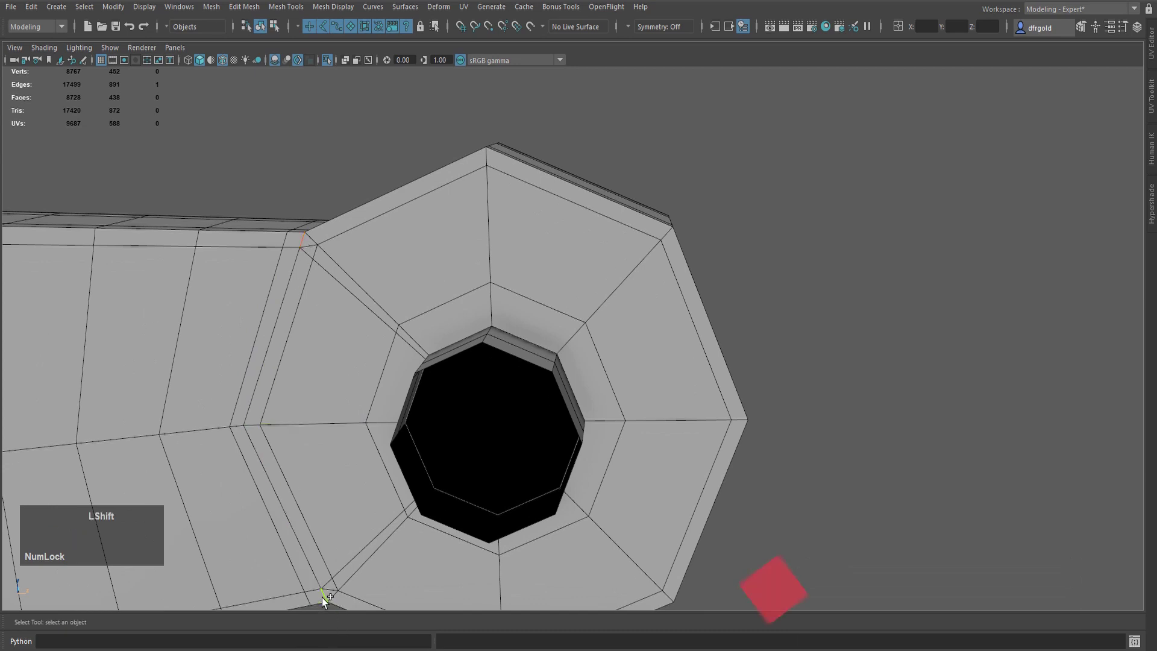
left_click(326, 598)
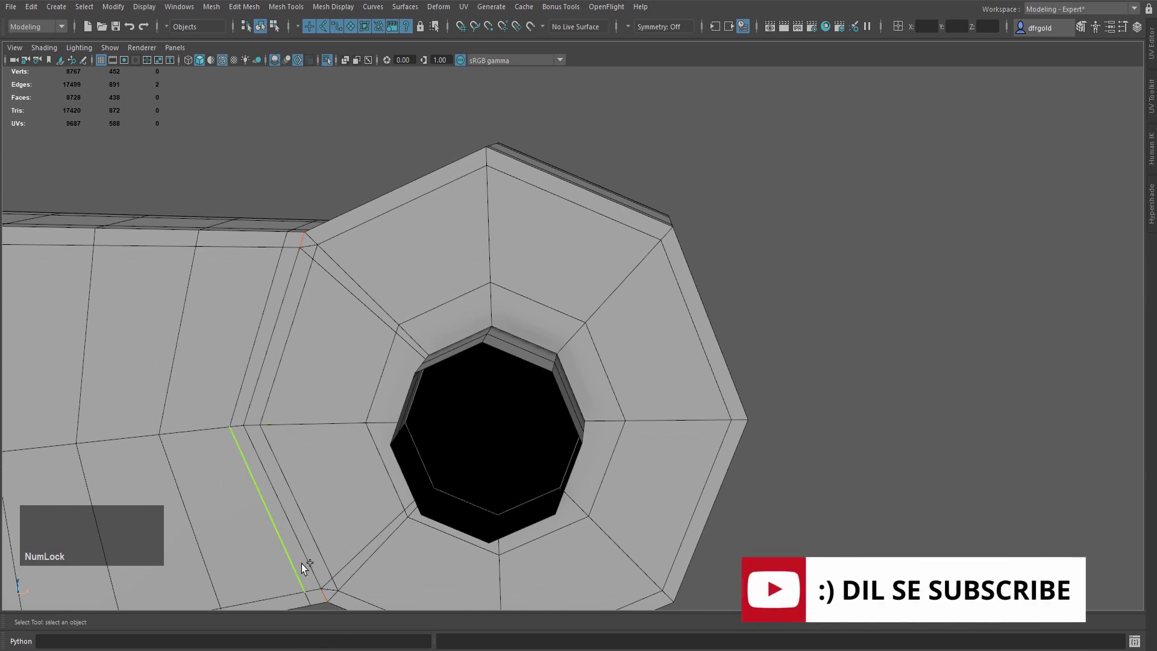
left_click(307, 562)
left_click(267, 374)
key("Delete")
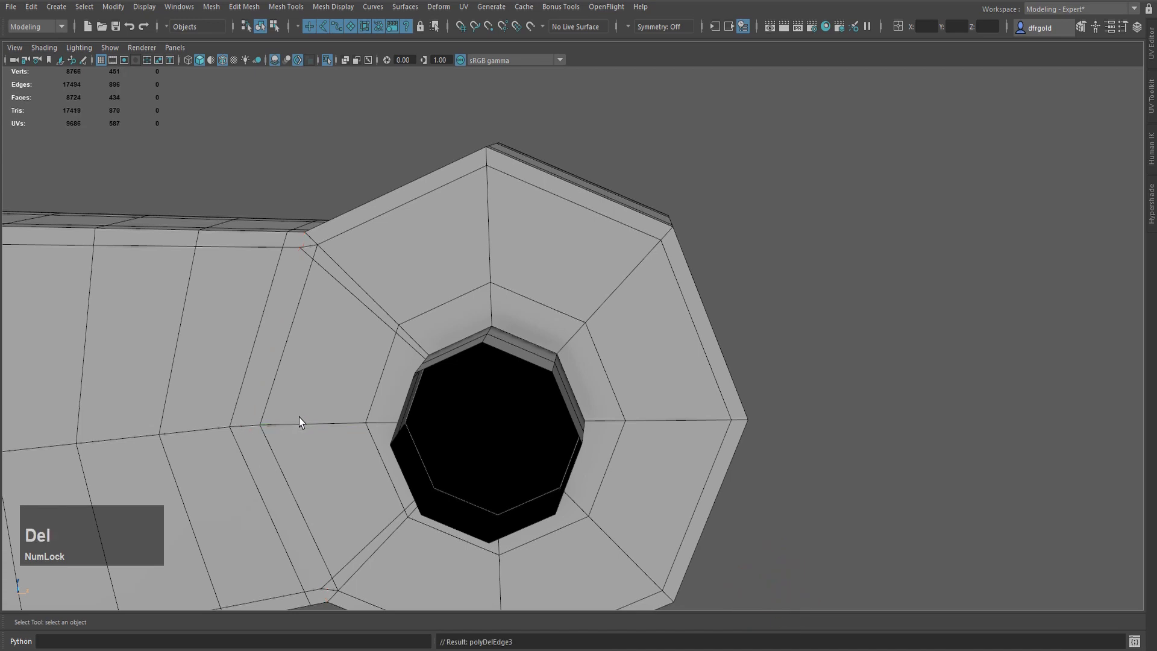
Delete two more unwanted edges near the small hole and zoom back out
left_click(346, 286)
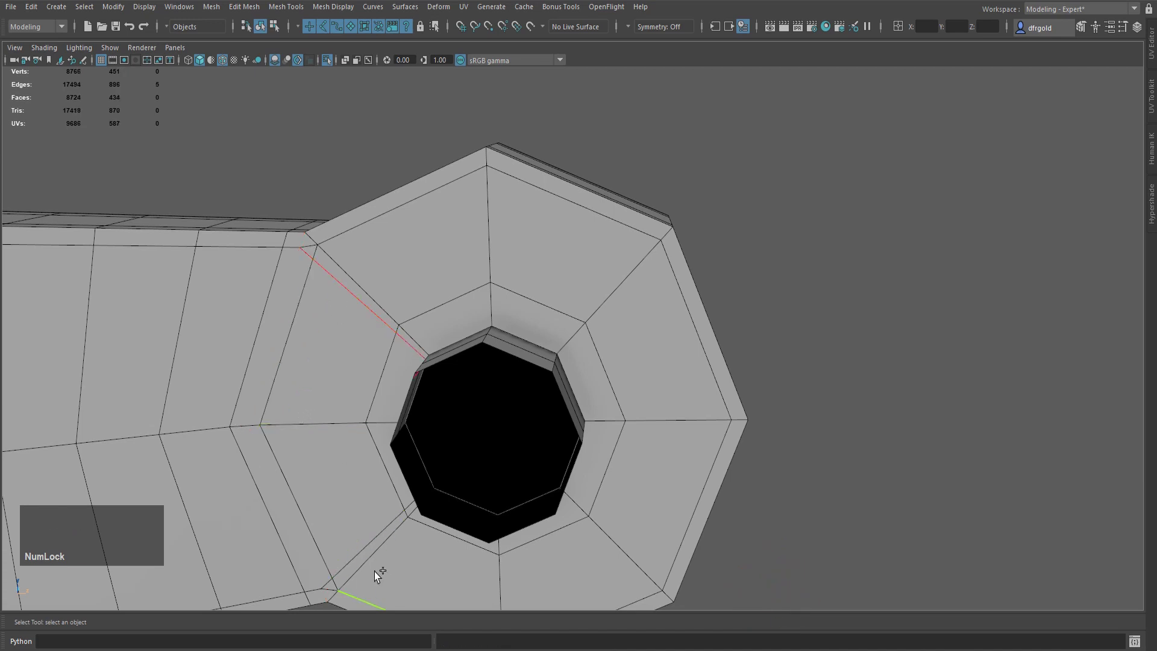
left_click(364, 551)
key("Delete")
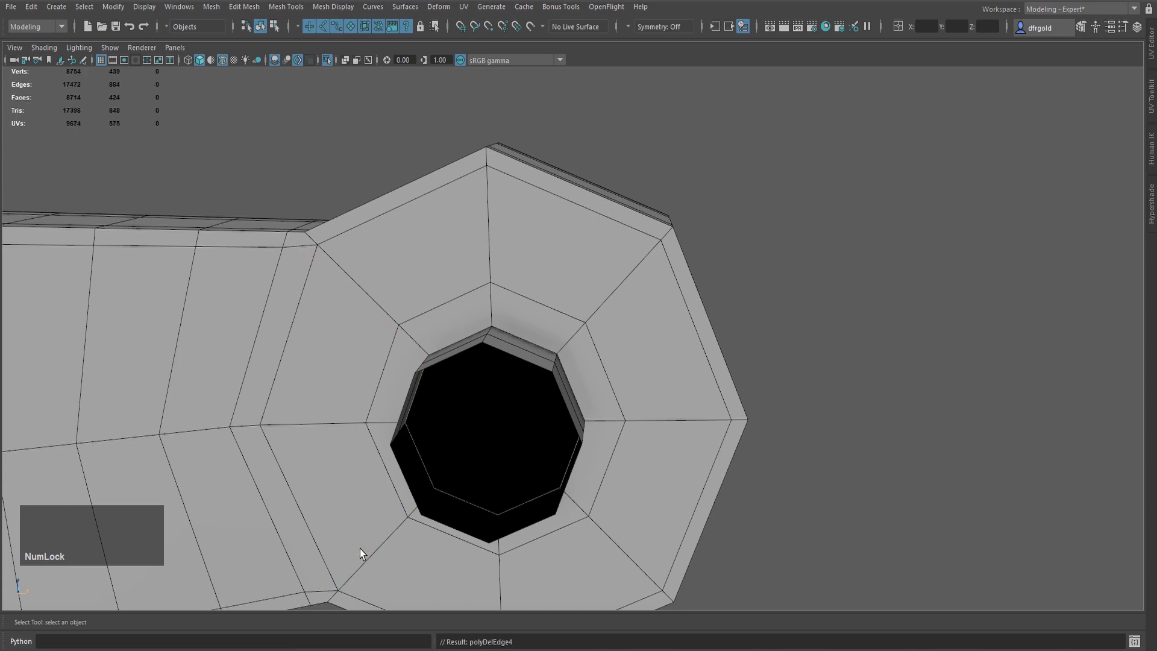
scroll("down", 3)
middle_click(346, 487)
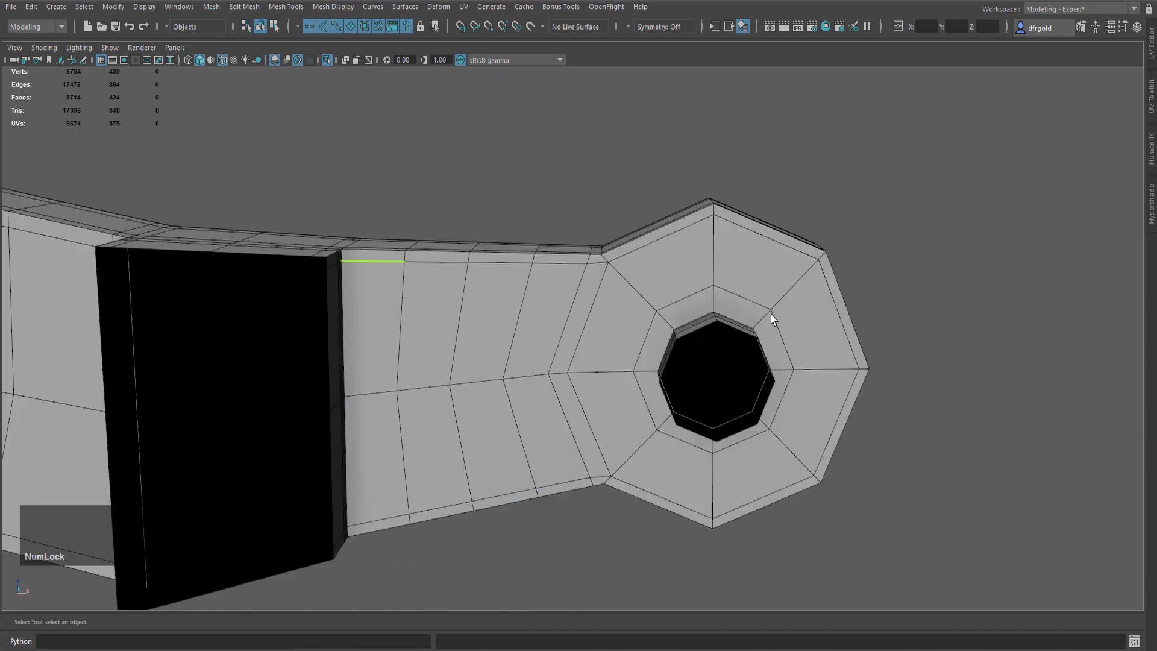
Shift-select the sharp rim edges at the arm's first bends
scroll("down", 3)
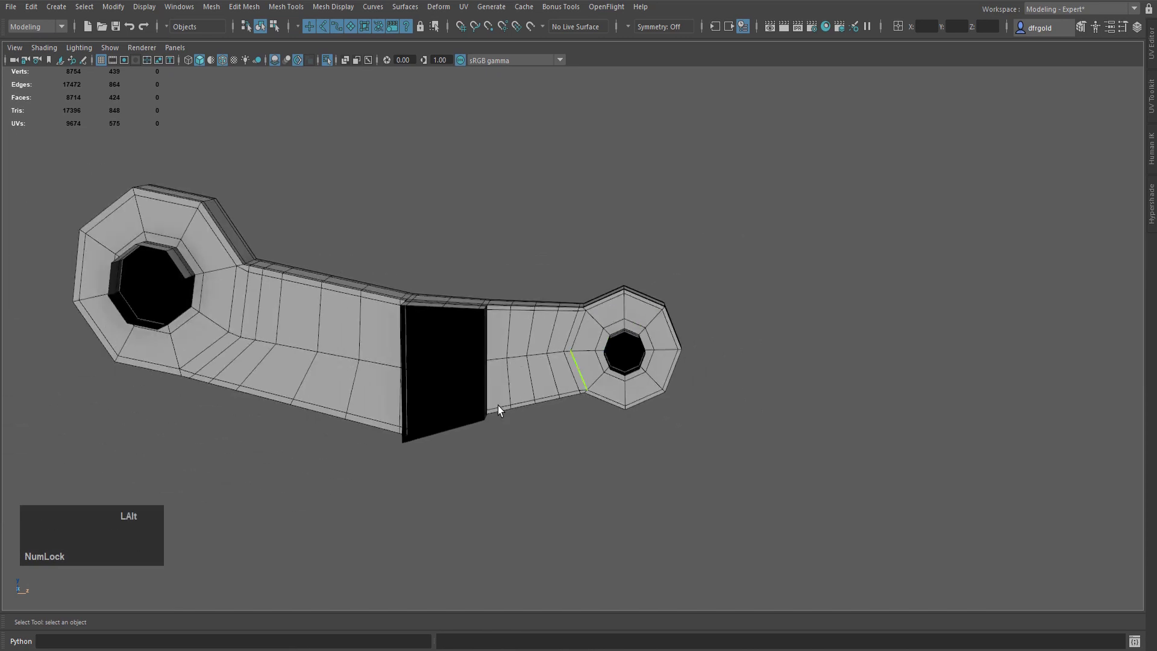
middle_click(711, 402)
middle_click(520, 337)
scroll("up", 3)
left_click(570, 364)
left_click(709, 269)
left_click(794, 255)
scroll("down", 3)
middle_click(880, 480)
scroll("up", 3)
left_click(593, 406)
Add the rim edges on the arm's side and near the small hole to the selection
scroll("up", 3)
middle_click(709, 368)
key("z")
left_click(590, 451)
left_click(637, 417)
scroll("down", 3)
left_click(595, 484)
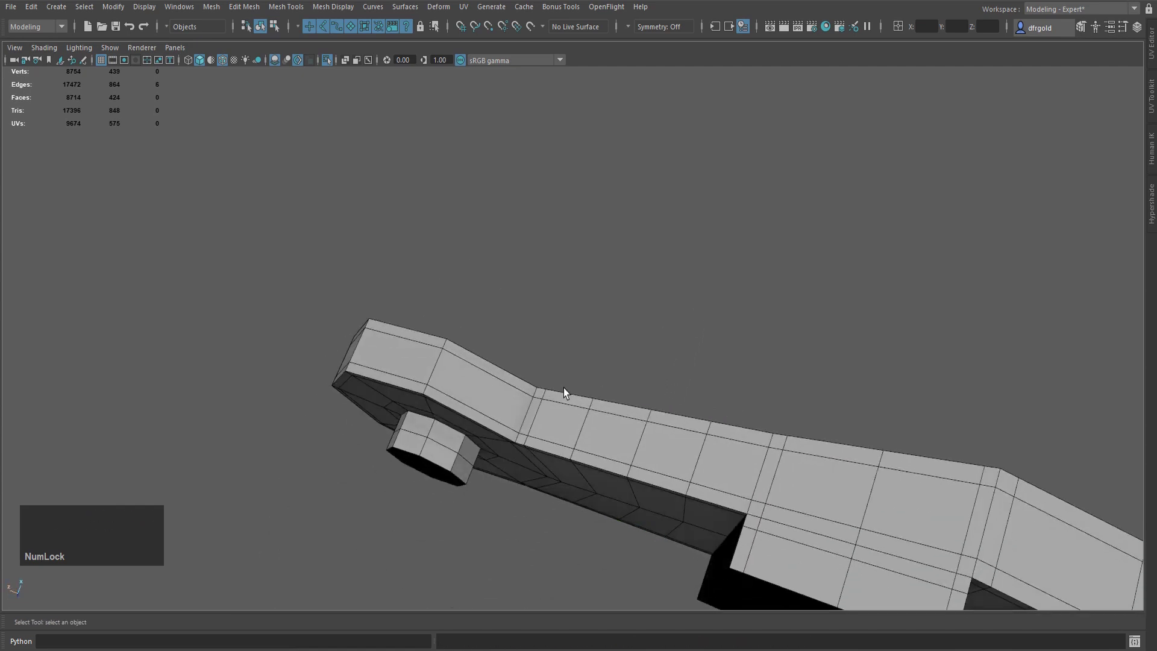
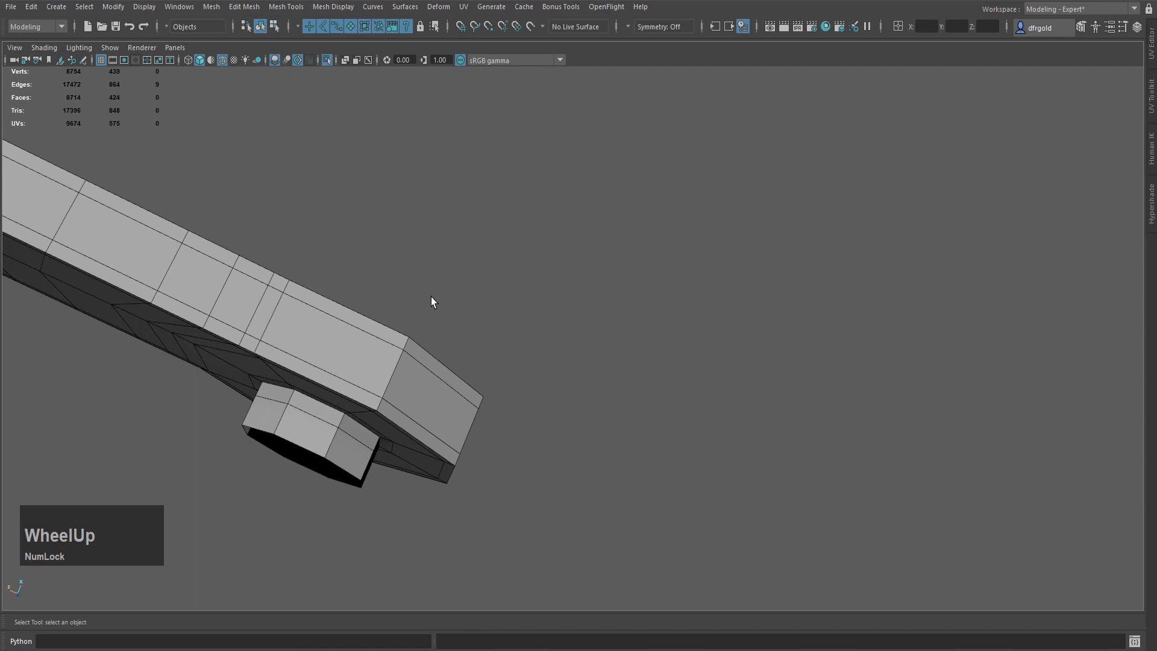
middle_click(456, 324)
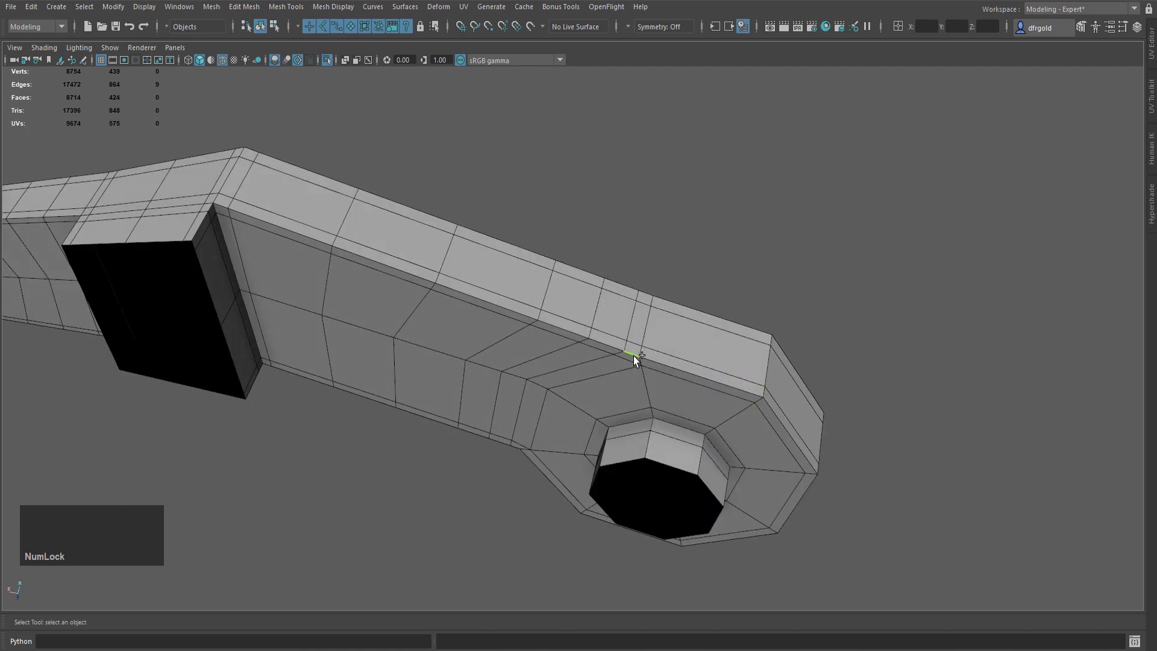
left_click(645, 353)
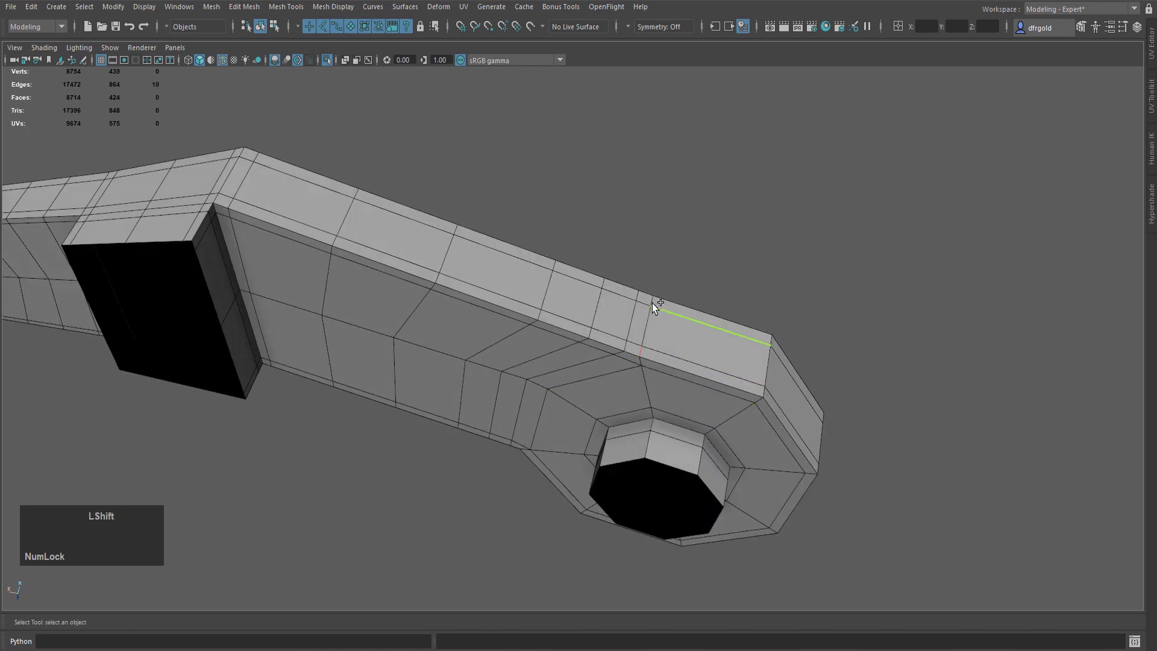
left_click(656, 303)
scroll("down", 3)
left_click(695, 288)
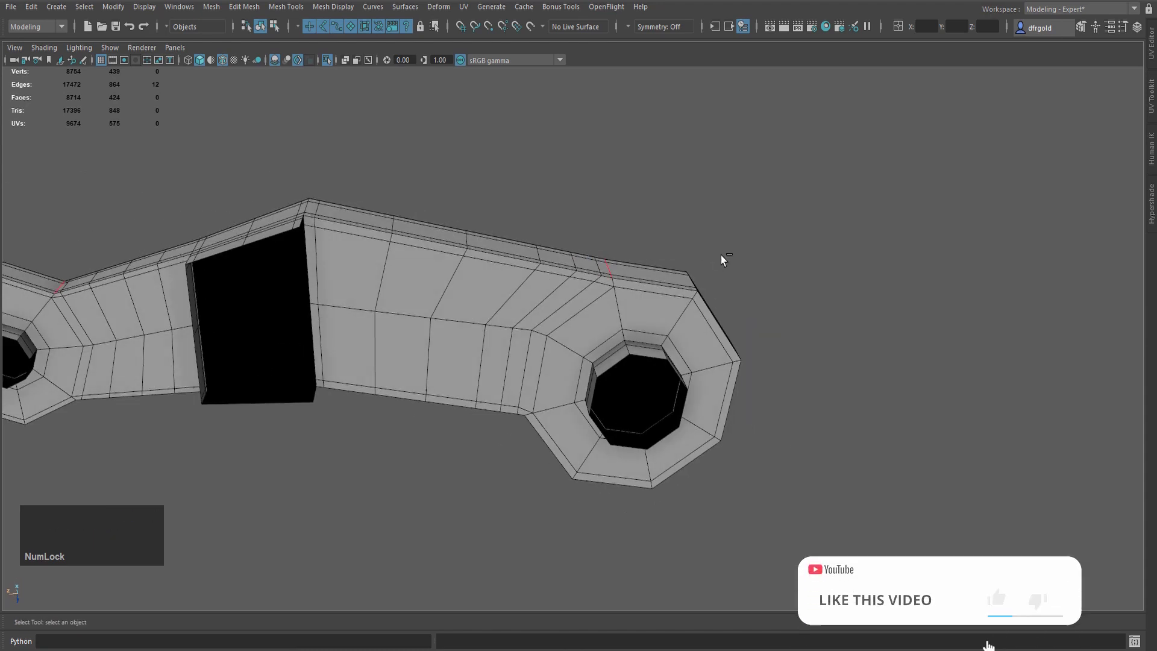
Bevel the selected rim edges with fraction 0.8 and chamfering turned off
key("b")
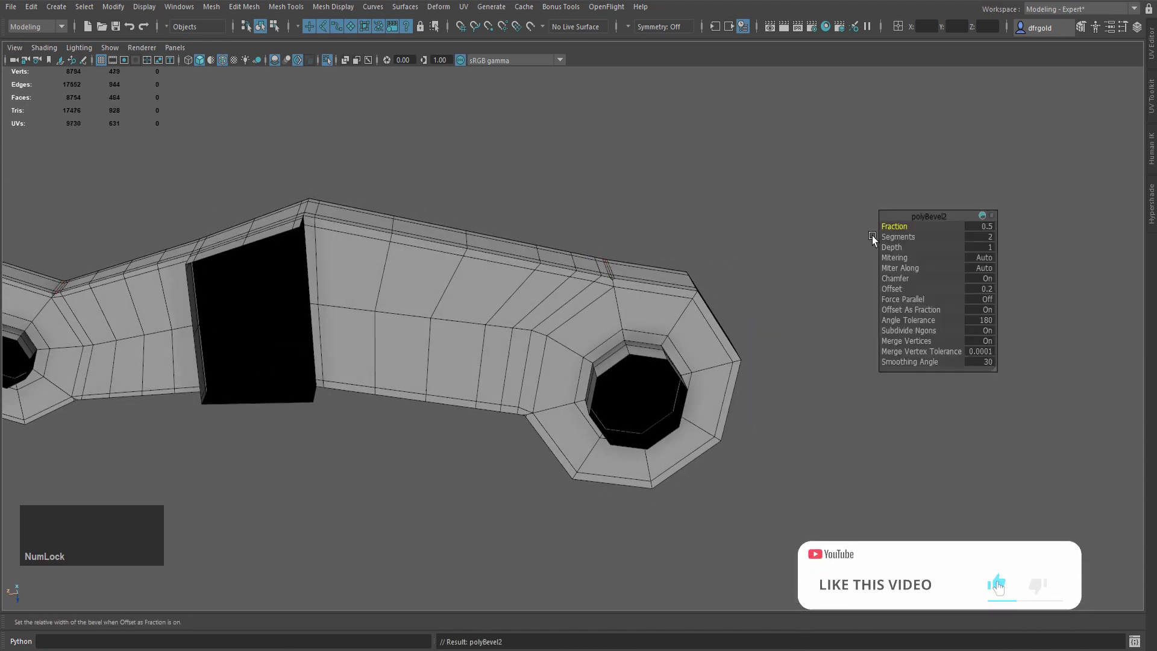
left_click(987, 229)
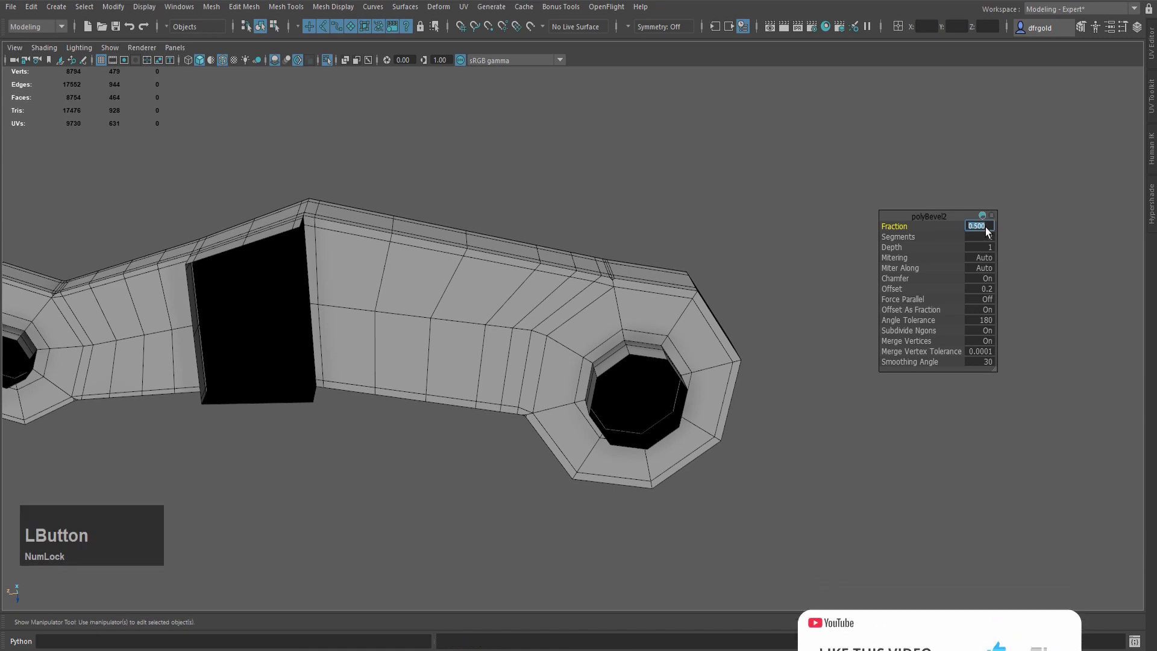
key("KP_0")
key("KP_Decimal")
key("KP_8")
key("KP_Enter")
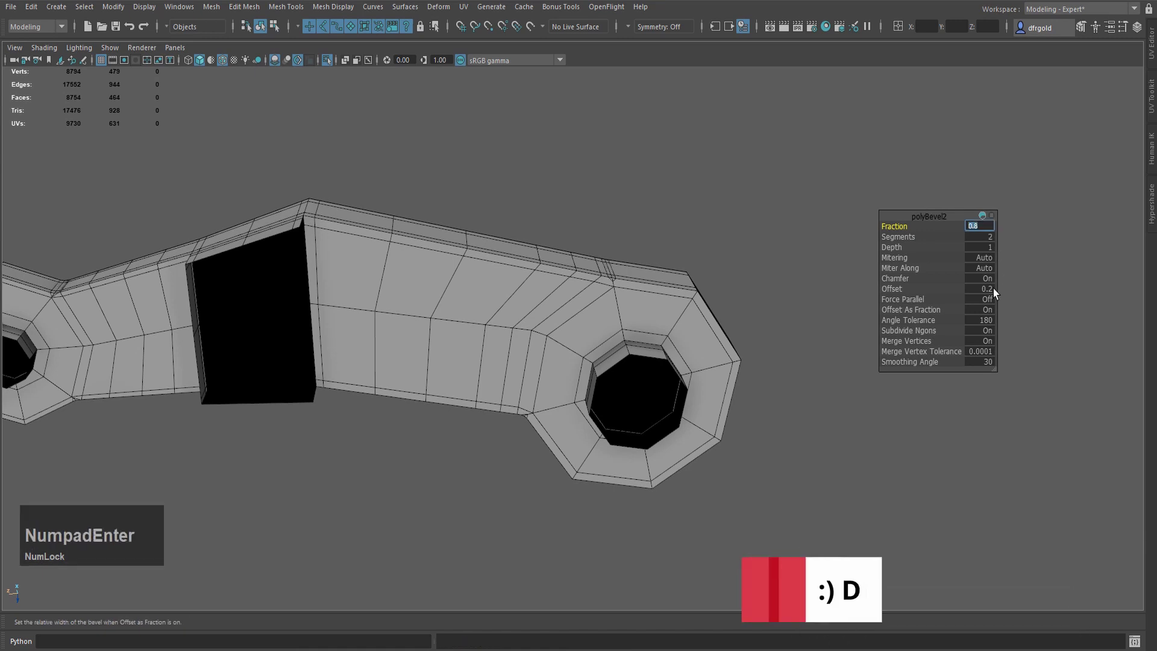
left_click(990, 281)
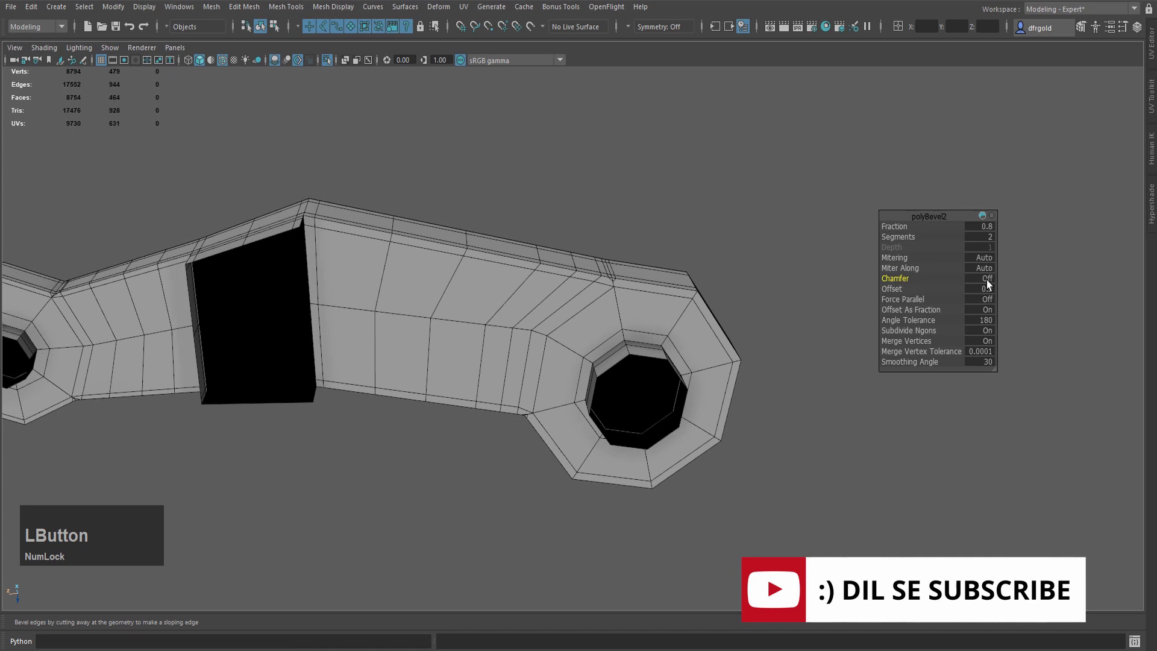
key("q")
scroll("up", 3)
Multi-cut a joining edge at the first bevelled corner
middle_click(814, 256)
key("Home")
scroll("up", 3)
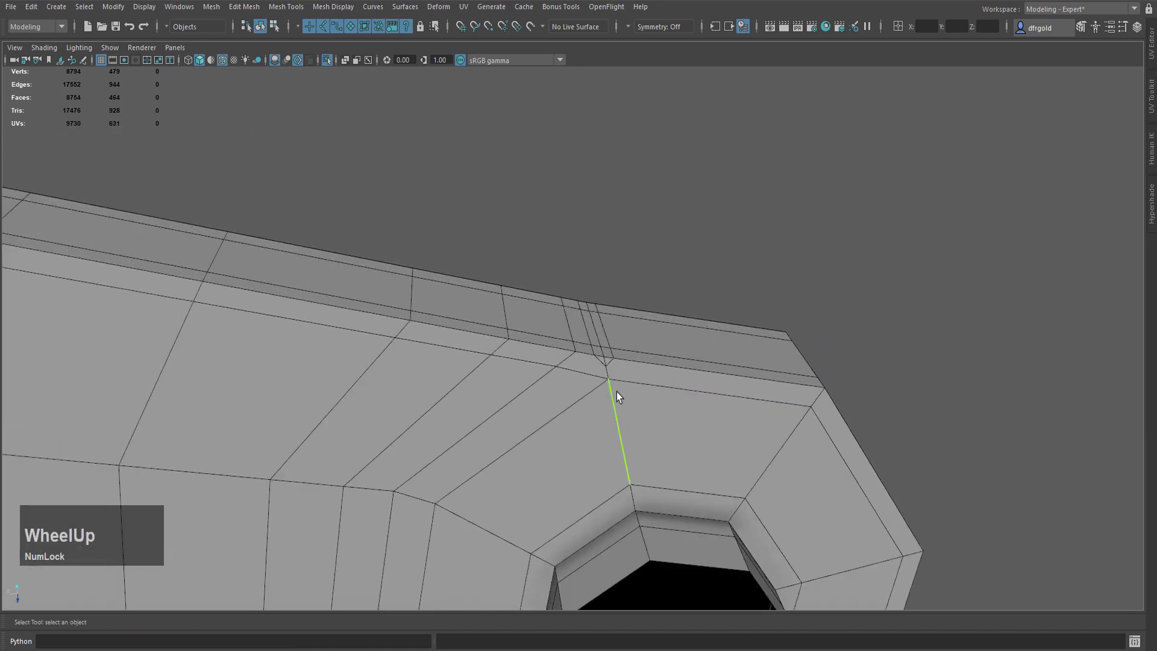
key("x")
left_click(636, 366)
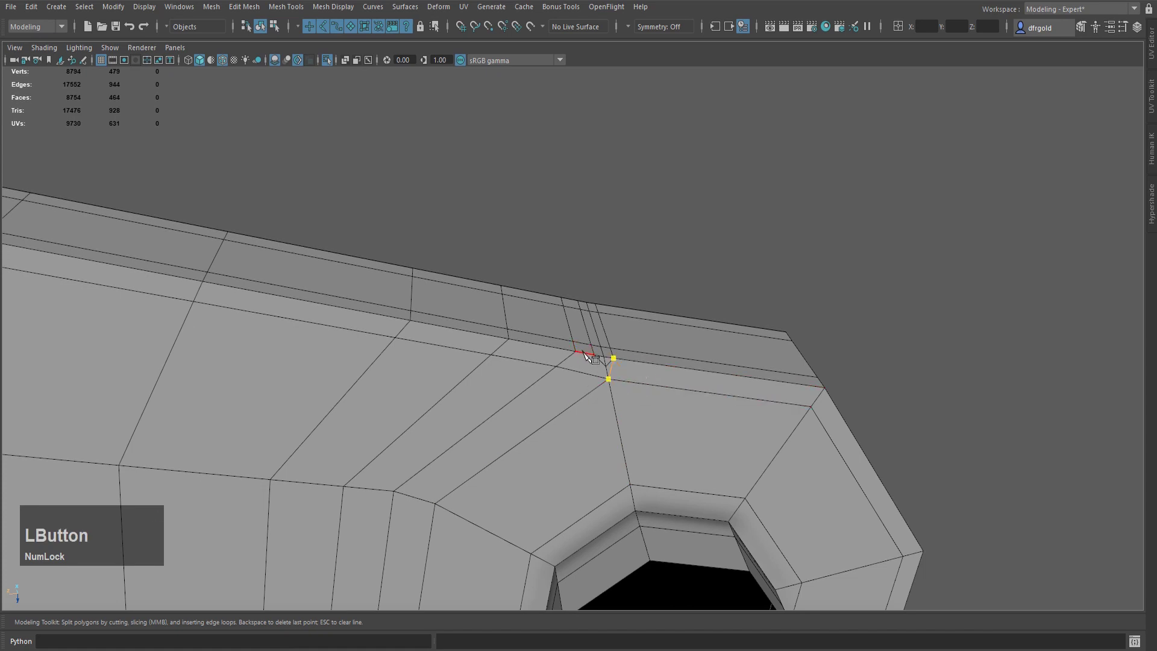
right_click(655, 245)
Cut joining edges at the lower bevelled corner and the corner beside the hole
scroll("down", 3)
middle_click(650, 405)
middle_click(746, 123)
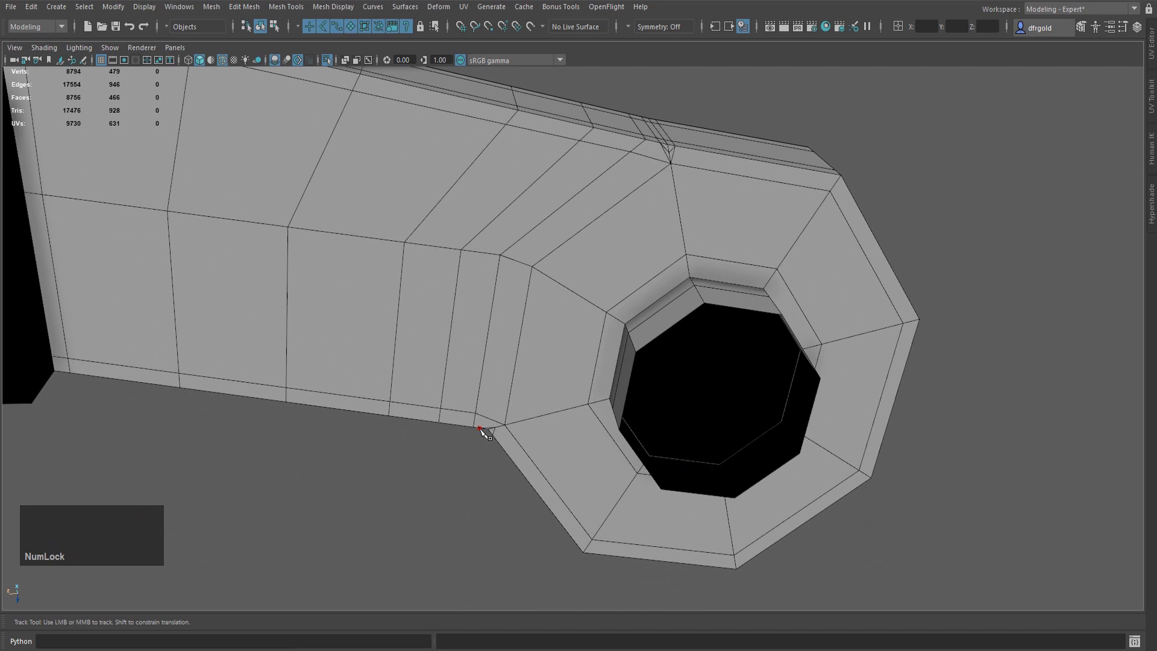
left_click(519, 442)
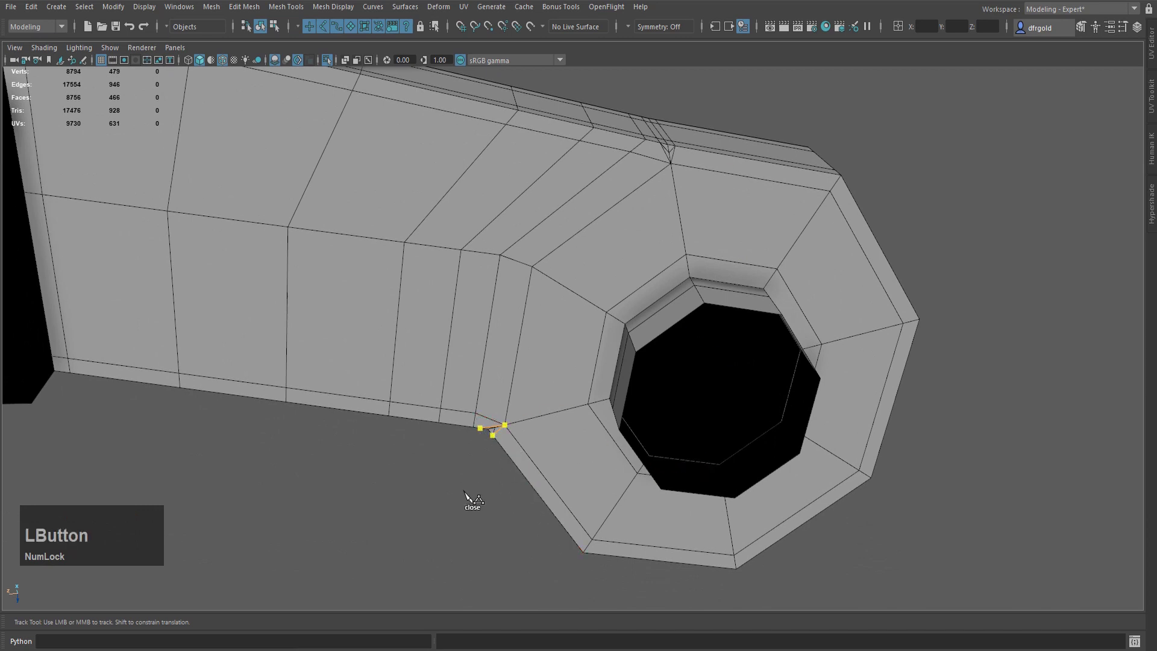
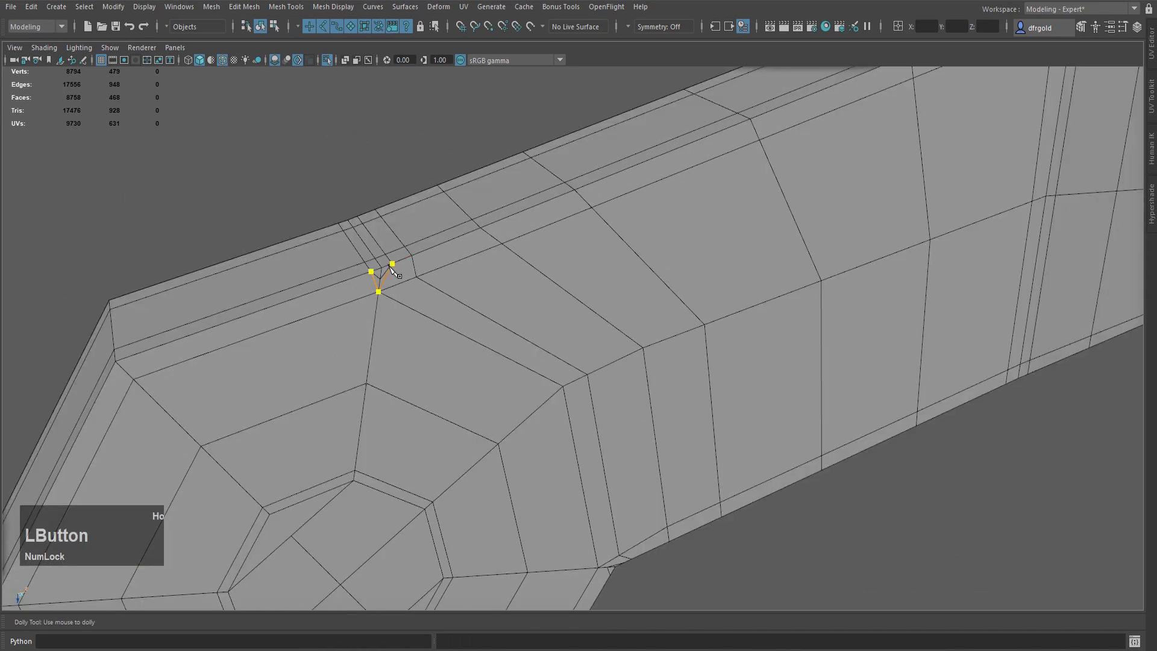
right_click(394, 388)
middle_click(474, 443)
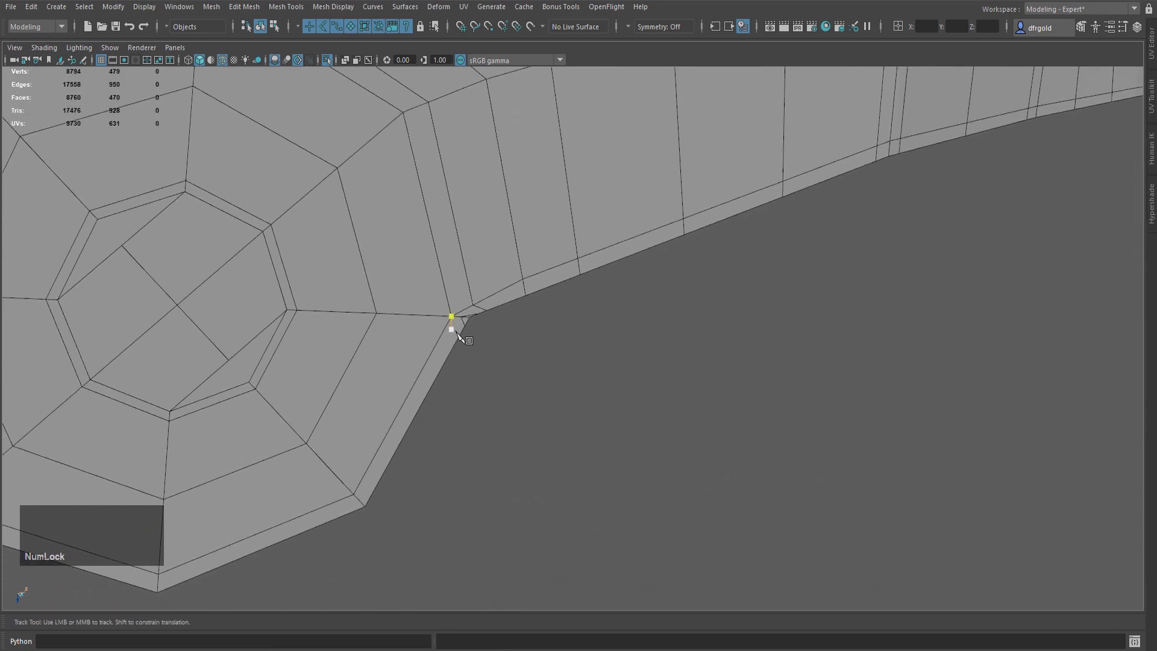
left_click(459, 344)
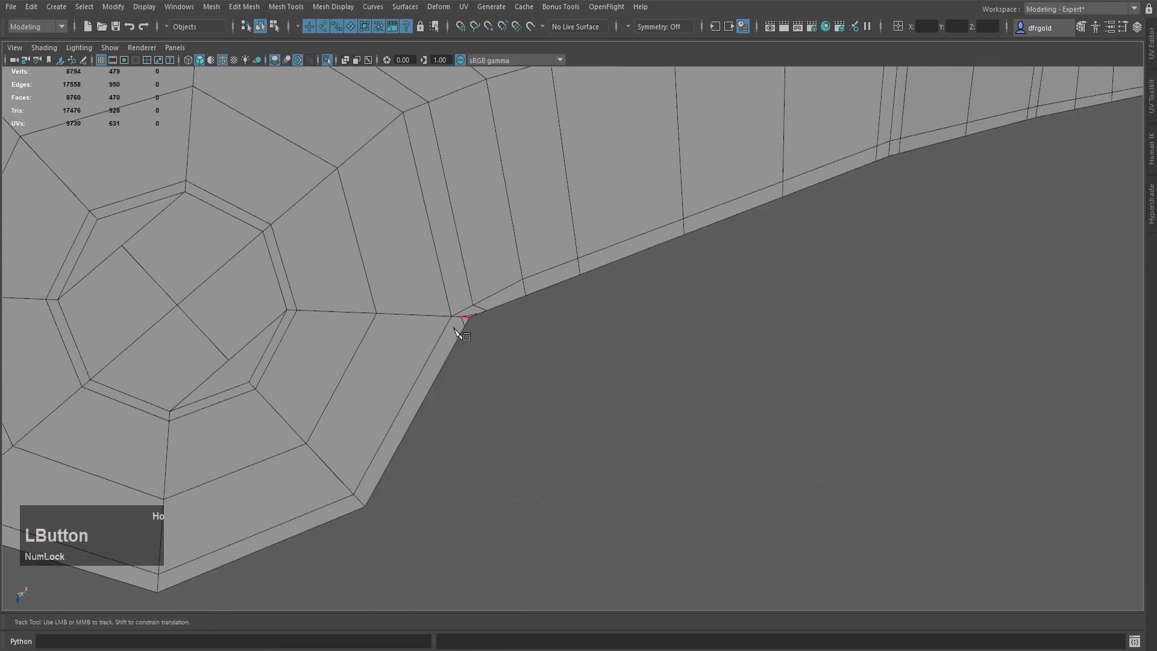
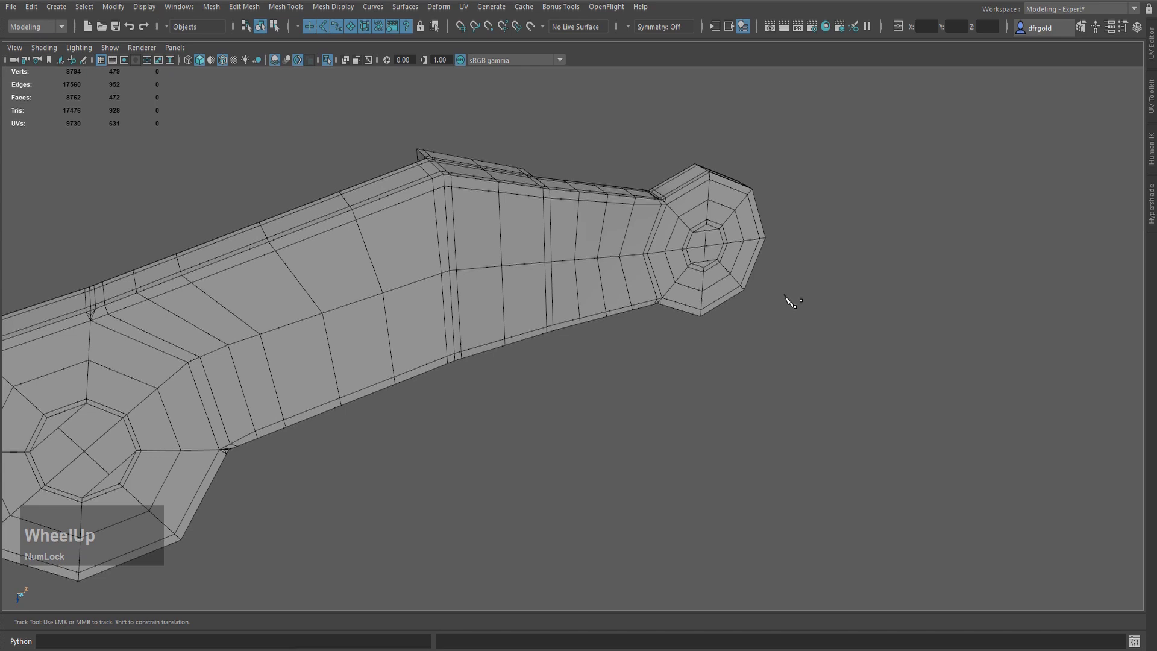
Cut across the upper and lower bevel corners at the shaft-lug joint
key("alt+Num_Lock")
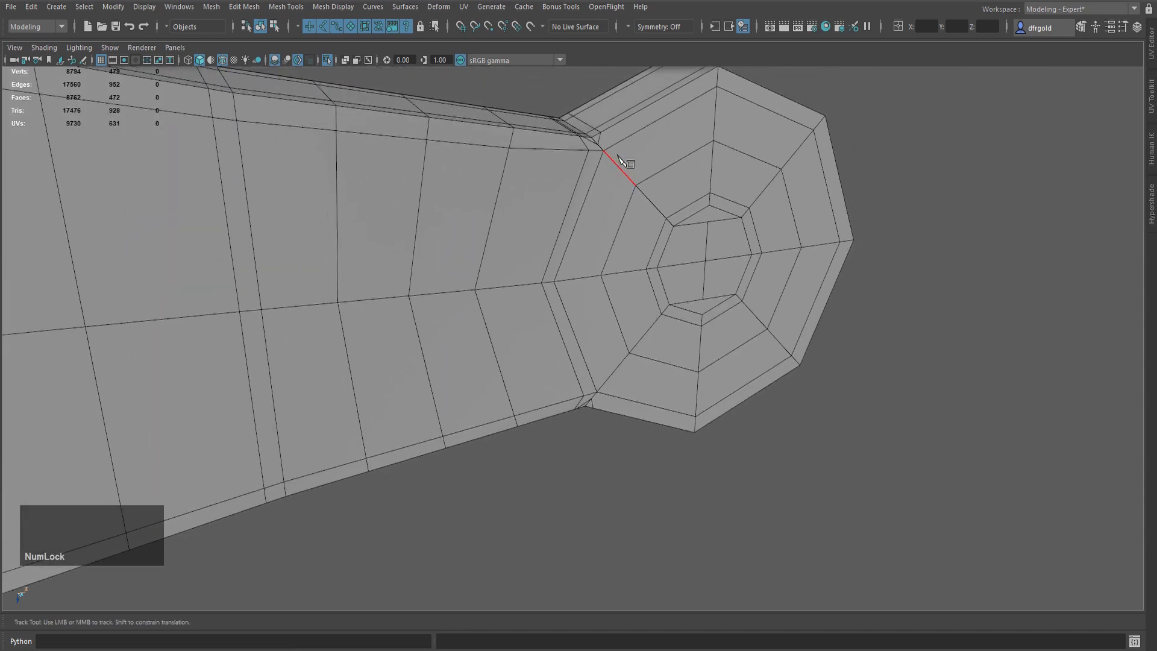
left_click(641, 112)
right_click(555, 152)
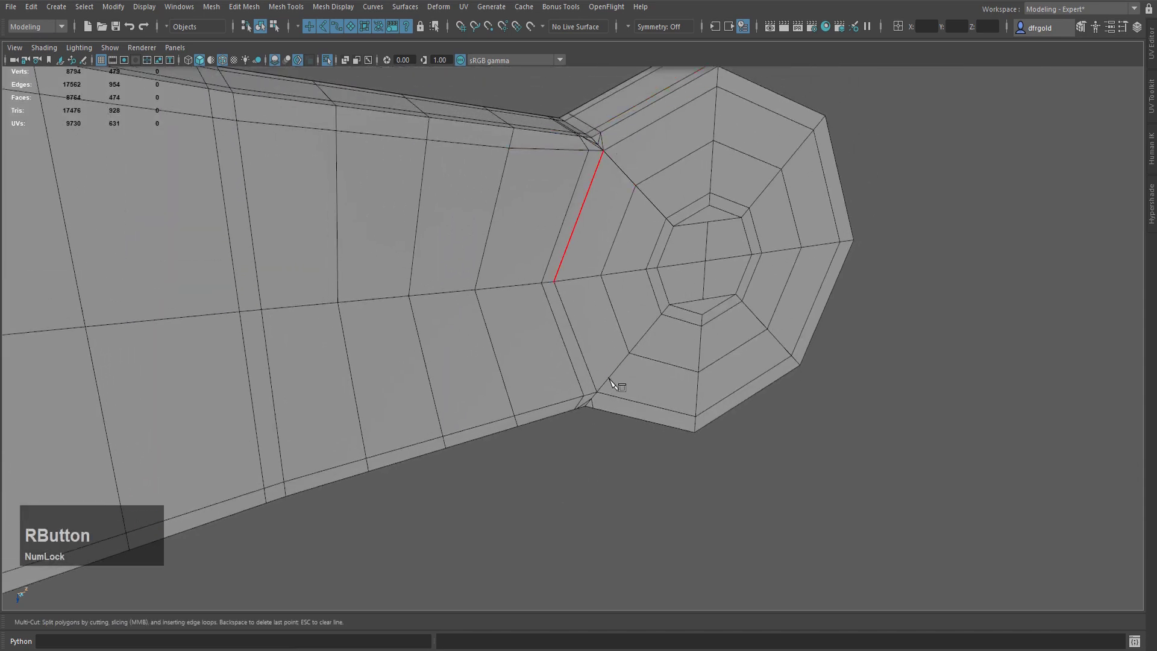
left_click(618, 413)
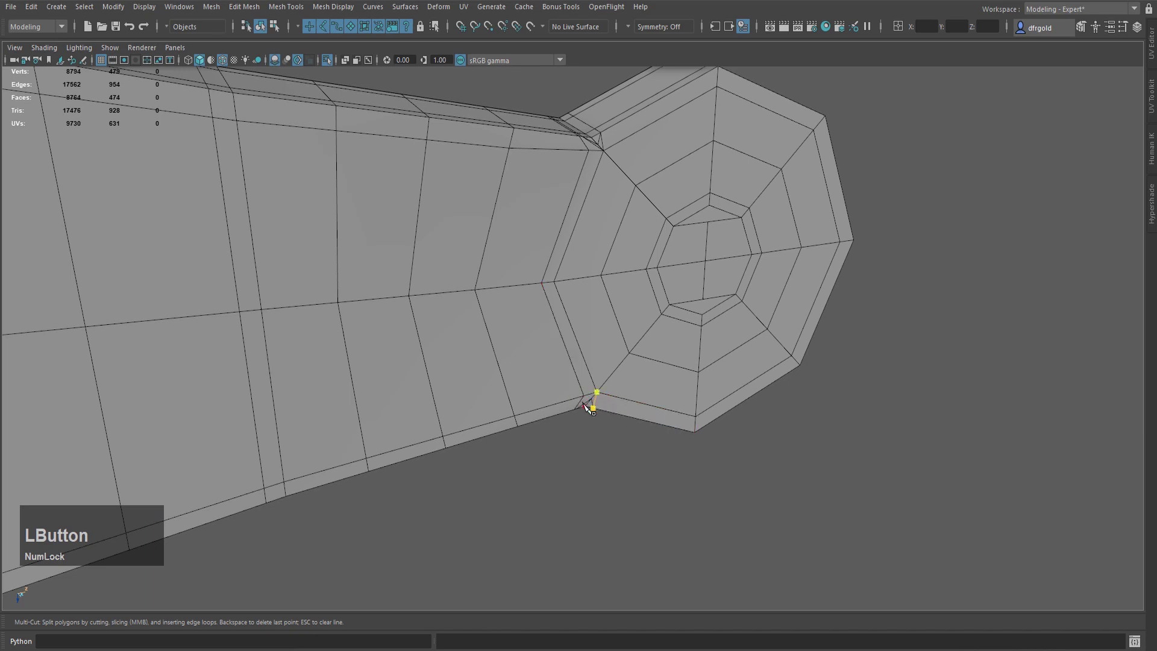
right_click(584, 408)
Cut a further edge across the corner edge at the joint
scroll("down", 3)
left_click(584, 443)
scroll("up", 3)
left_click(647, 339)
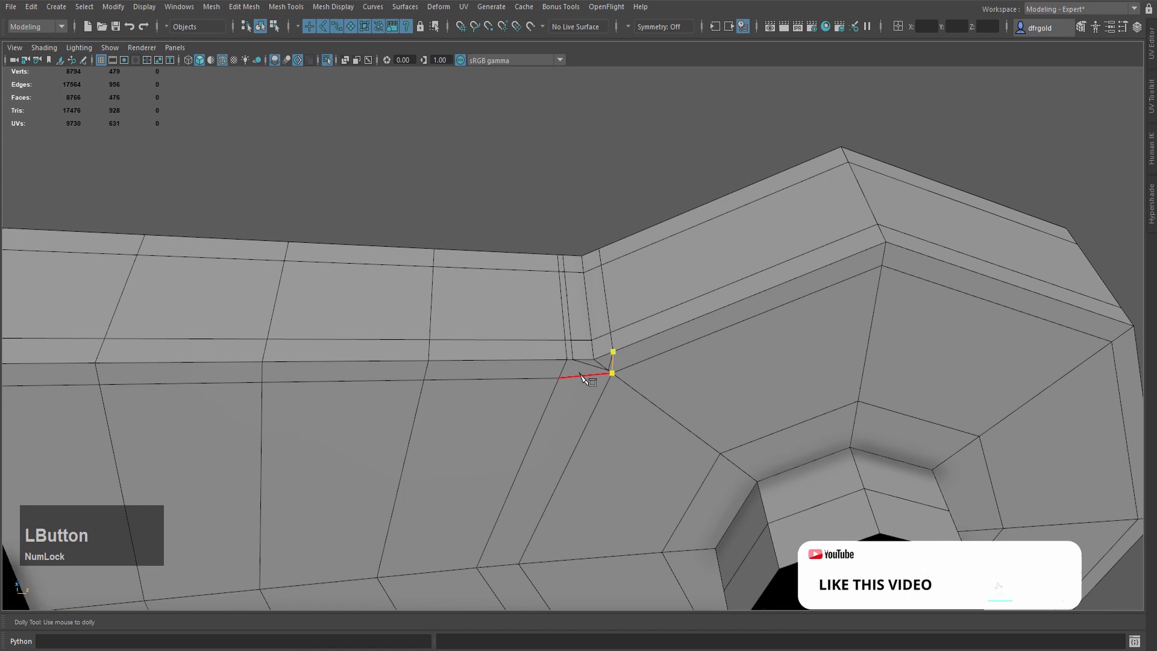
right_click(549, 343)
Cut the lower lug corner, then switch to vertex selection
middle_click(607, 421)
key("Home")
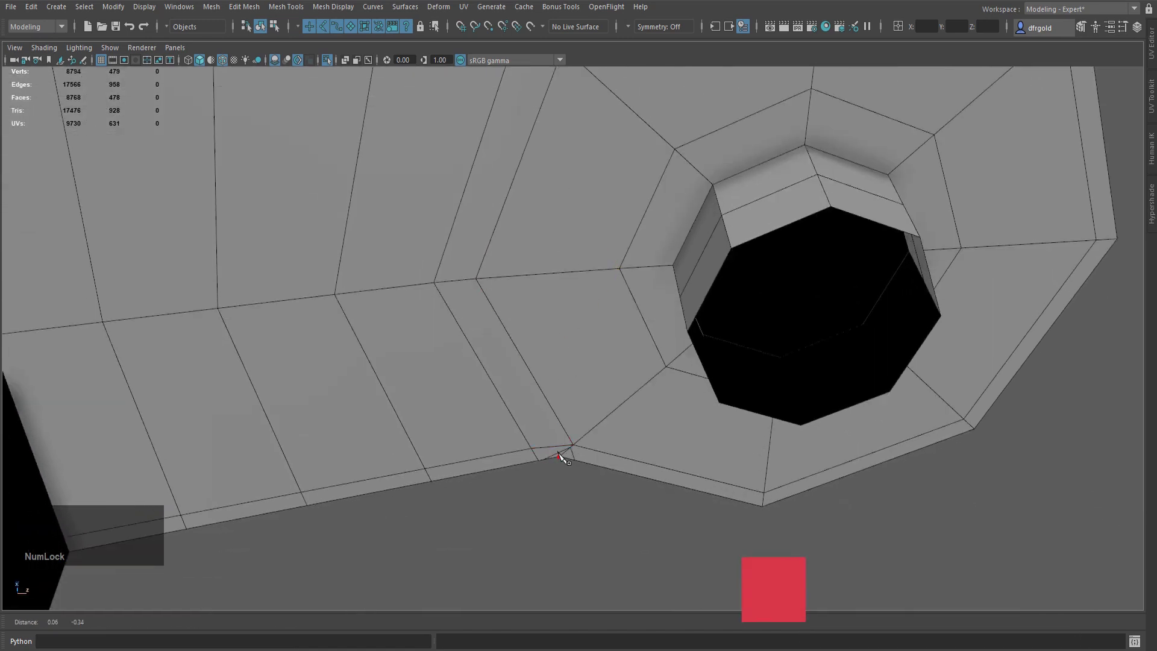
left_click(565, 454)
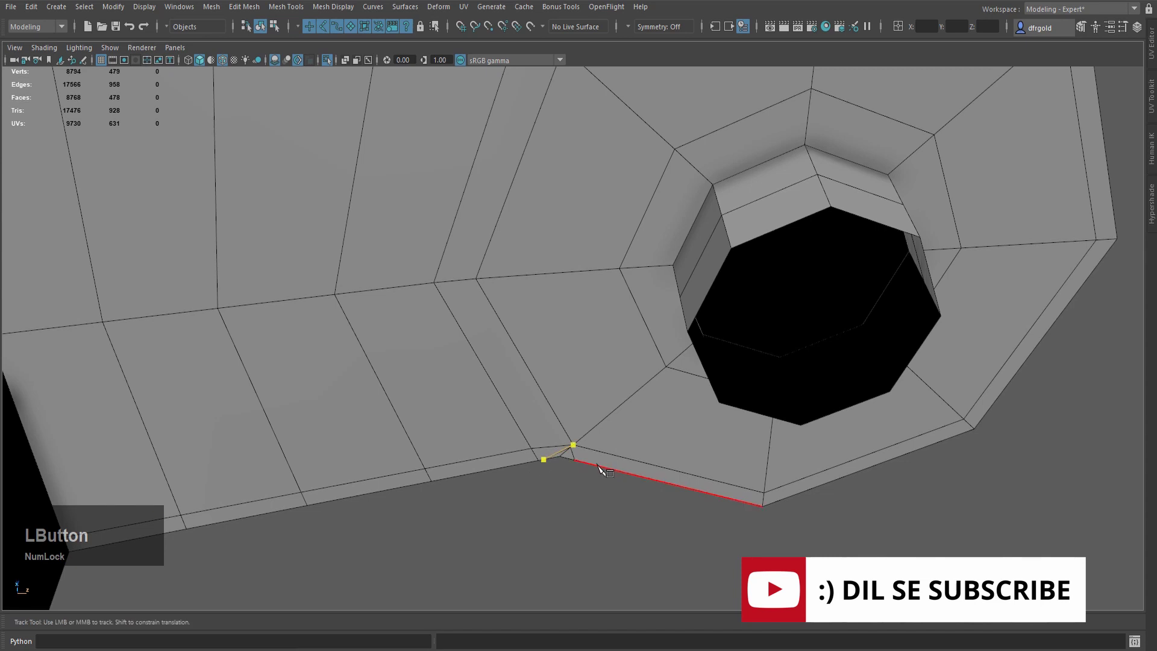
key("q")
scroll("down", 3)
scroll("up", 3)
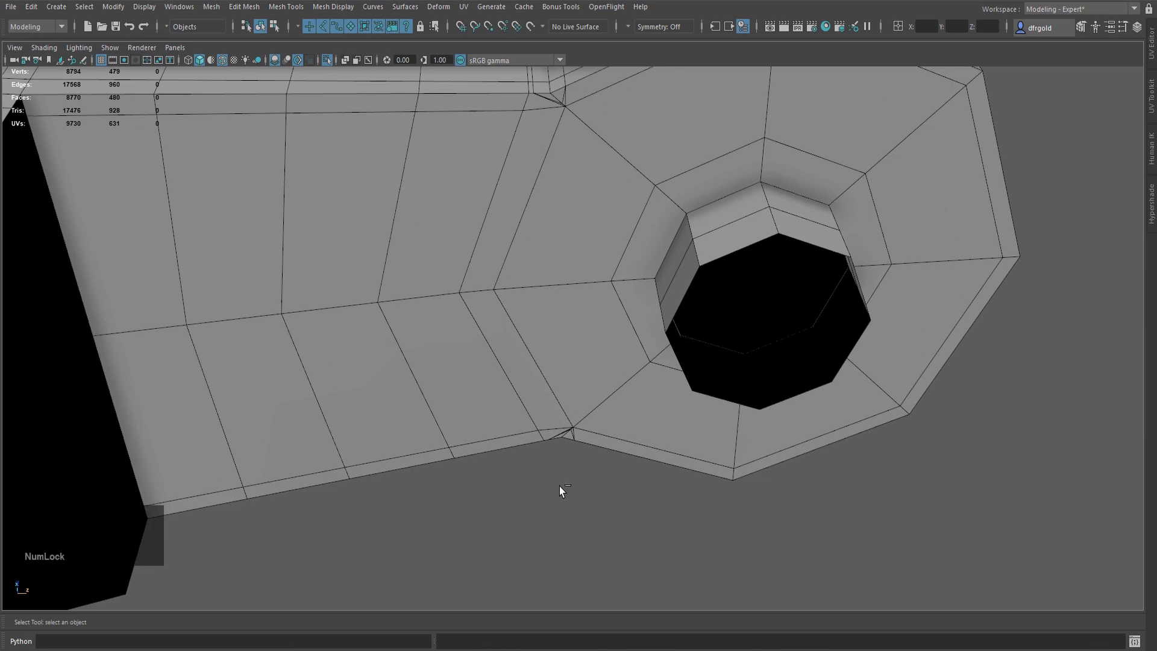
key("2")
scroll("up", 3)
Select the stray bevel-corner vertices at the first joints in vertex mode
right_click(579, 536)
left_click(569, 473)
middle_click(568, 321)
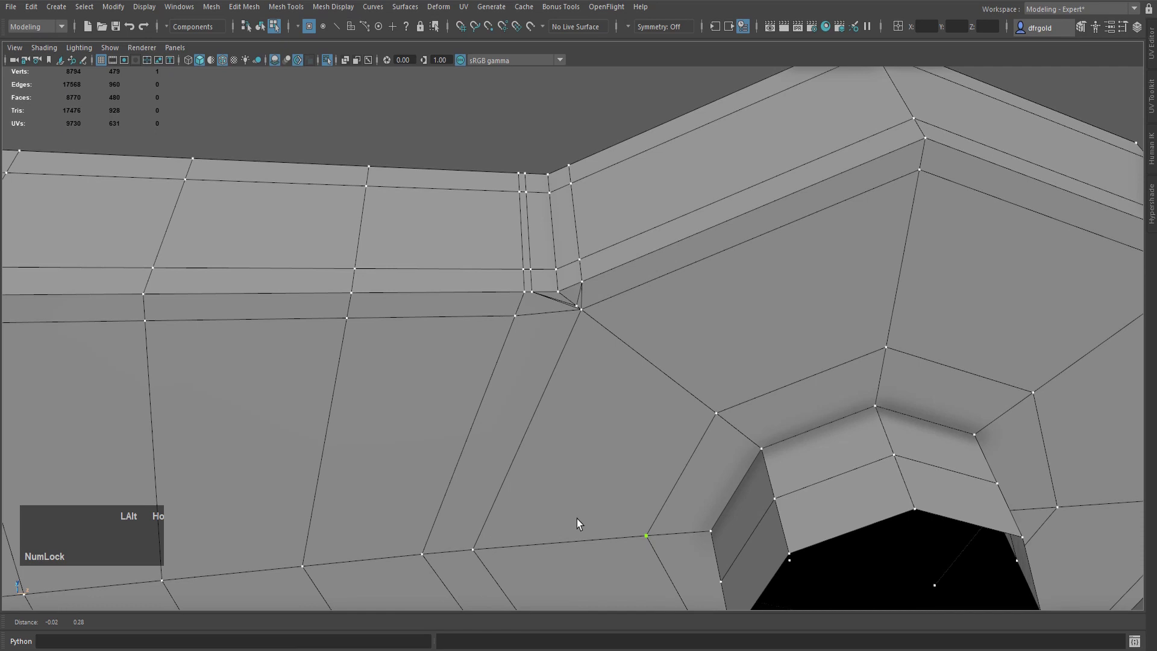
middle_click(580, 306)
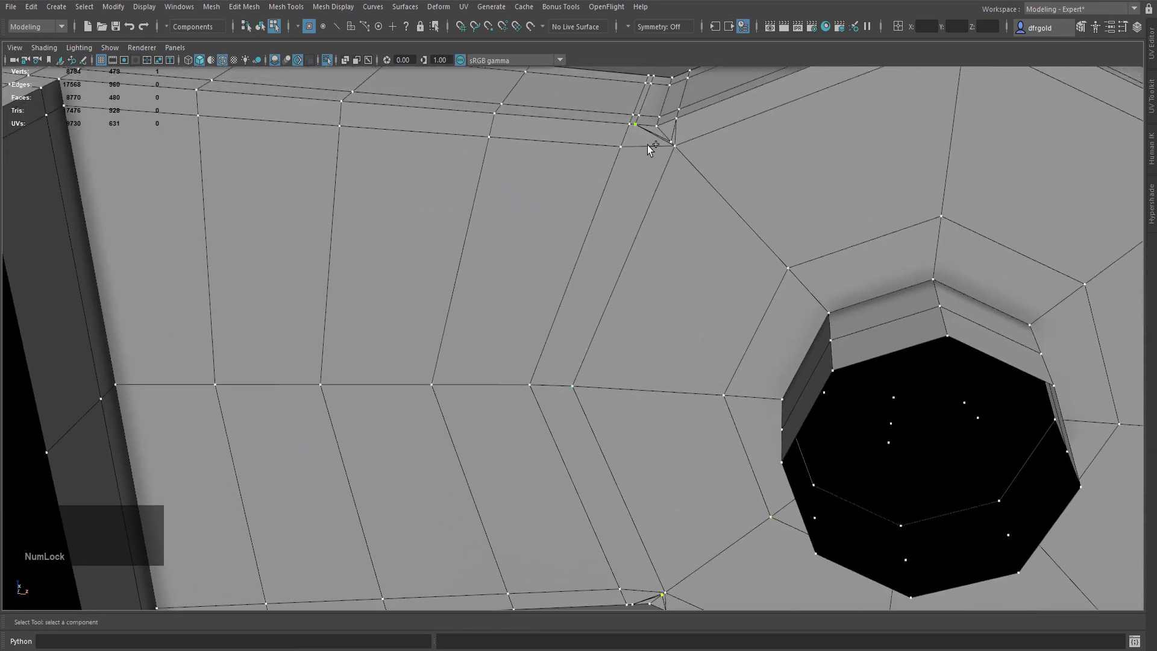
left_click(674, 145)
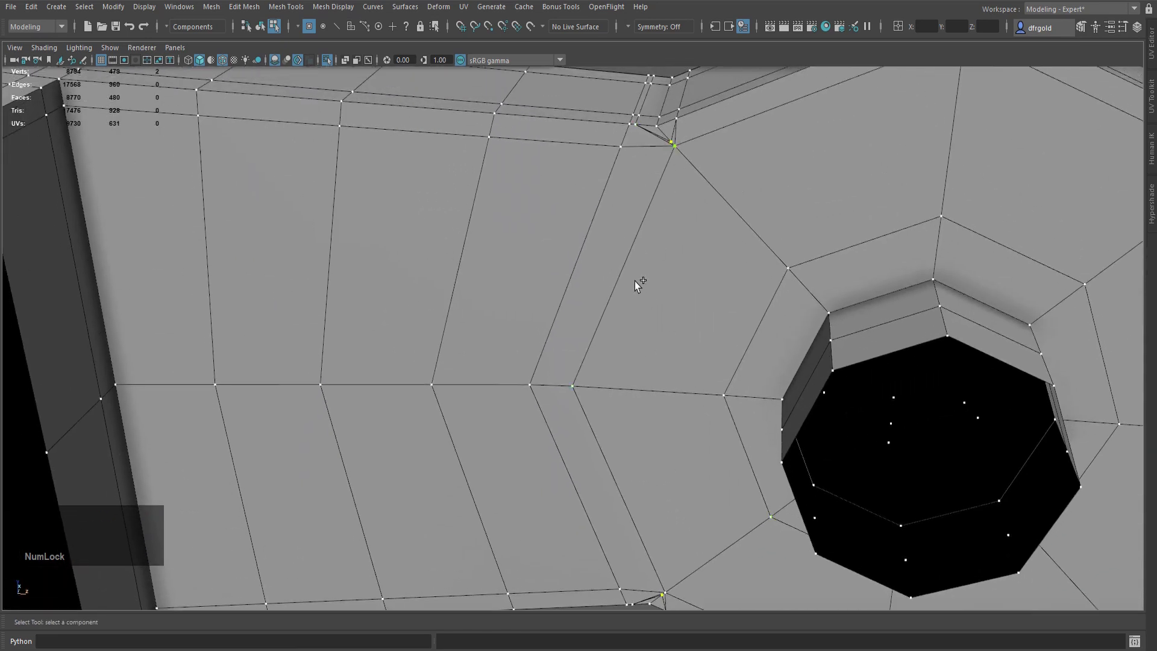
scroll("down", 3)
left_click(309, 343)
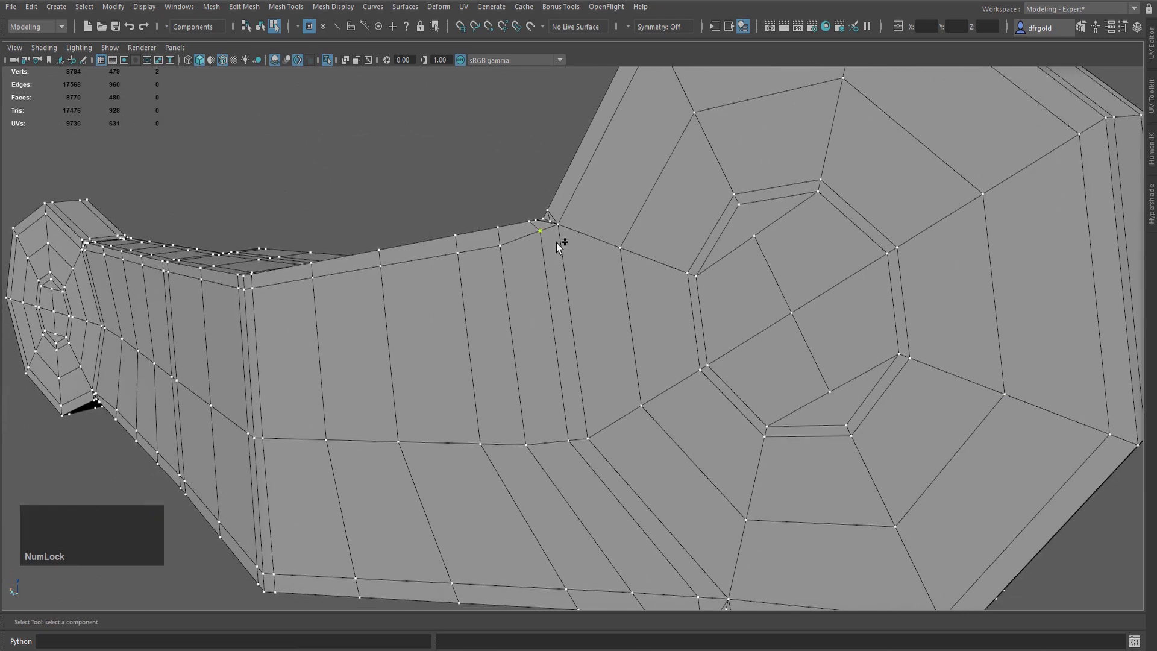
left_click(547, 307)
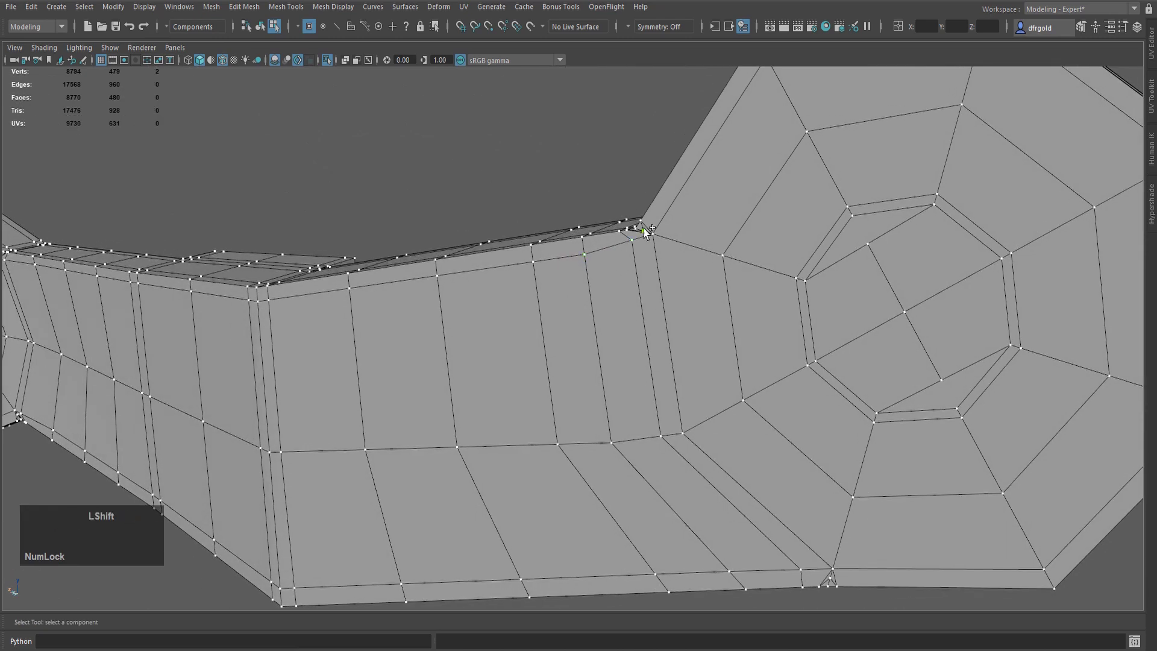
left_click(648, 237)
middle_click(682, 417)
left_click(761, 247)
scroll("down", 3)
middle_click(565, 321)
type("ho")
scroll("up", 3)
middle_click(502, 409)
type("ho")
scroll("up", 3)
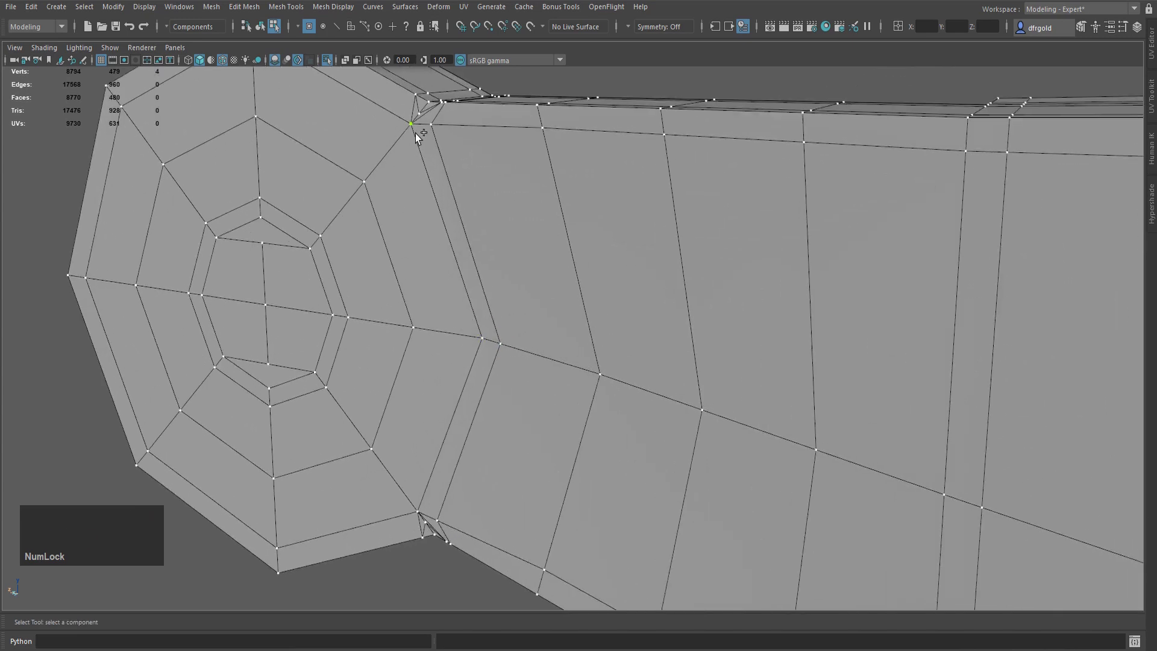
Add the stray corner vertices near the far lug and the shaft joint to the selection
left_click(422, 115)
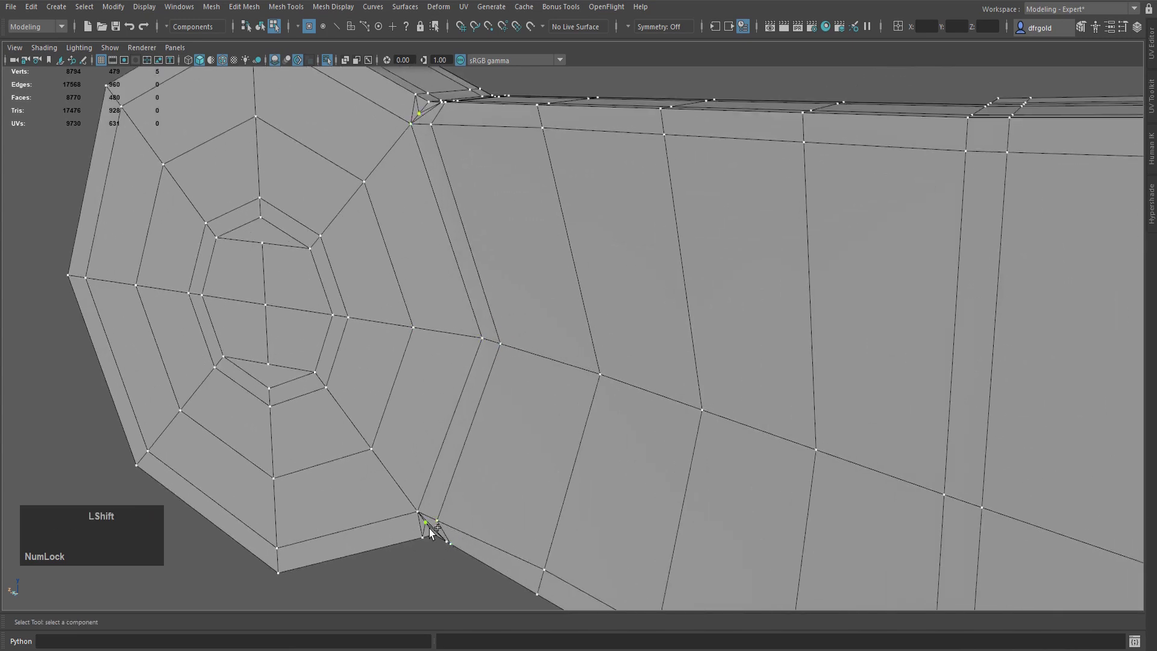
left_click(430, 528)
scroll("down", 3)
left_click(463, 414)
key("Home")
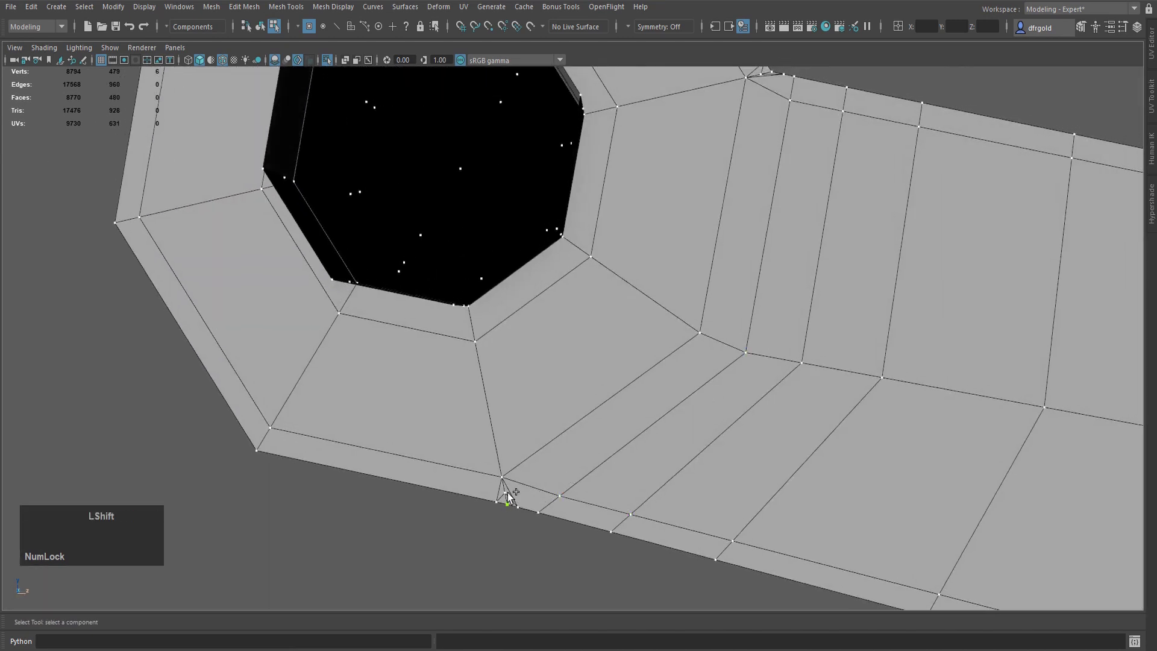
left_click(511, 497)
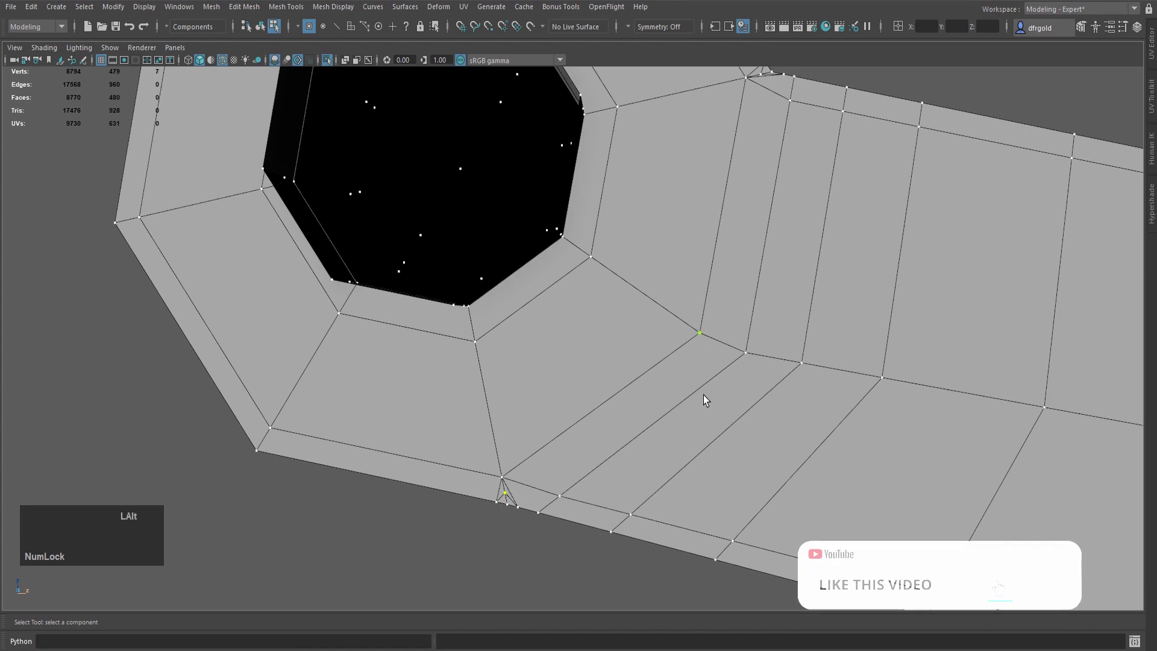
left_click(764, 78)
middle_click(876, 215)
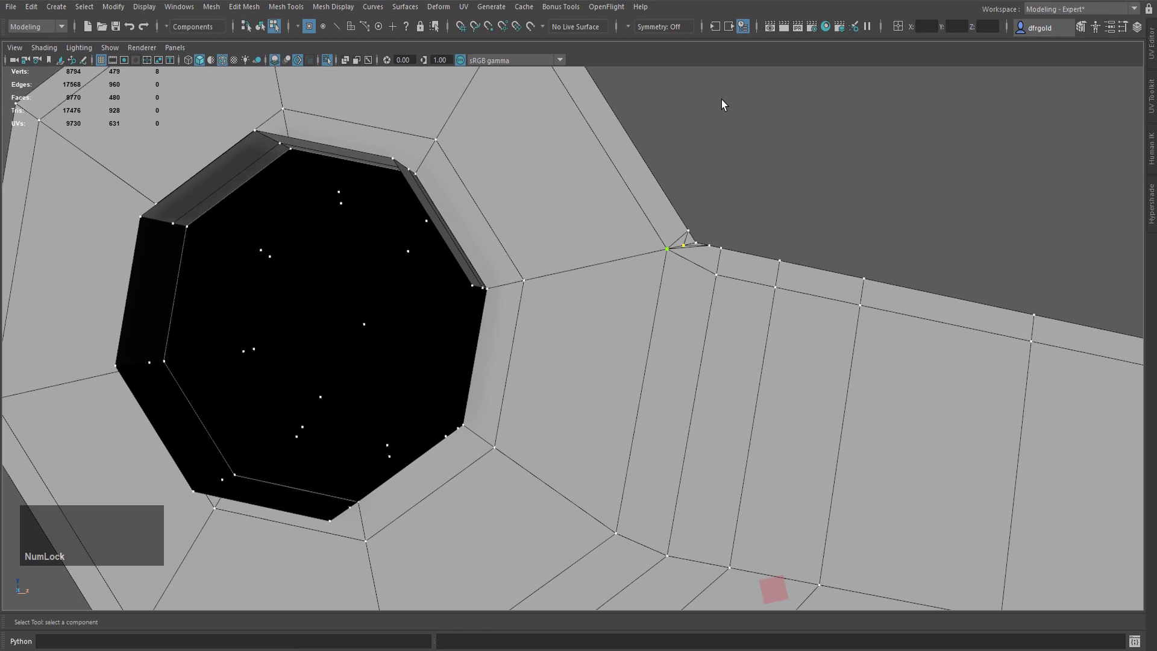
Merge the selected stray vertices and return to object selection mode
key("ctrl+Delete")
scroll("down", 3)
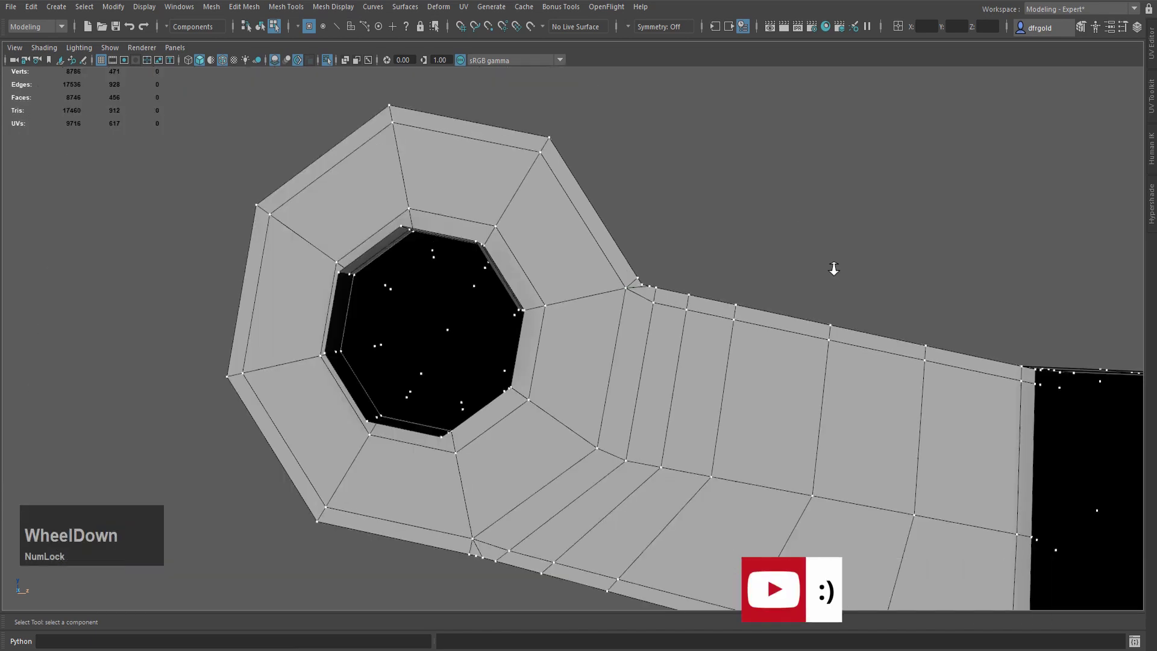
middle_click(863, 270)
scroll("down", 3)
left_click(769, 296)
Mirror the arm half across X around its bounding box with a 0.5 merge threshold
right_click(673, 192)
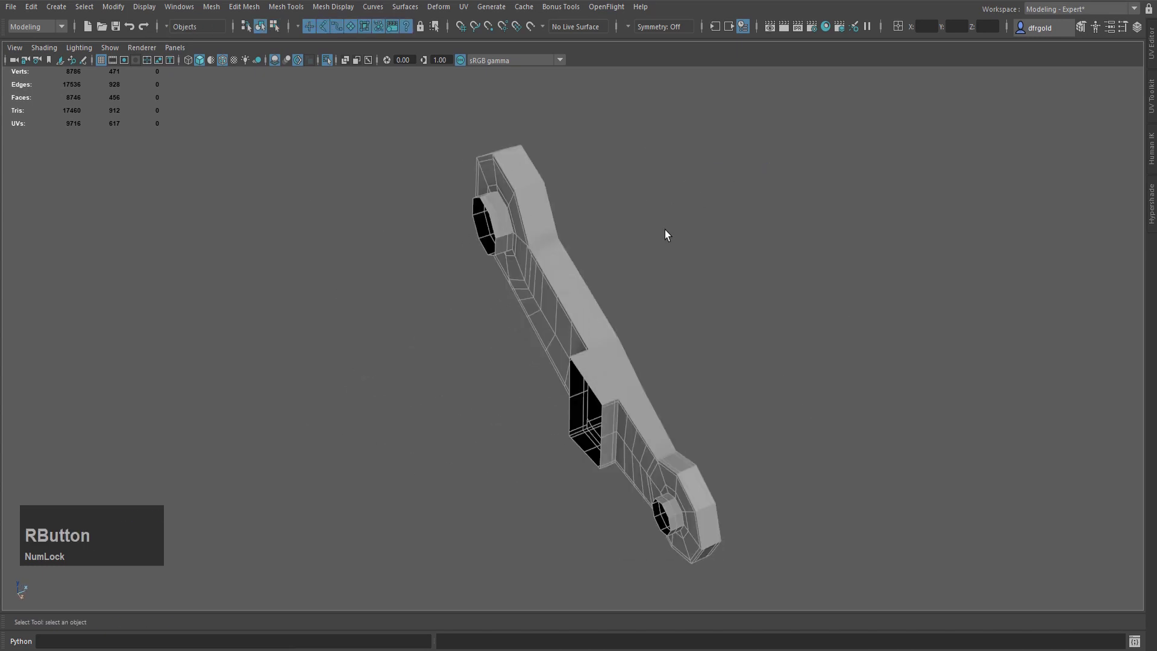
key("d")
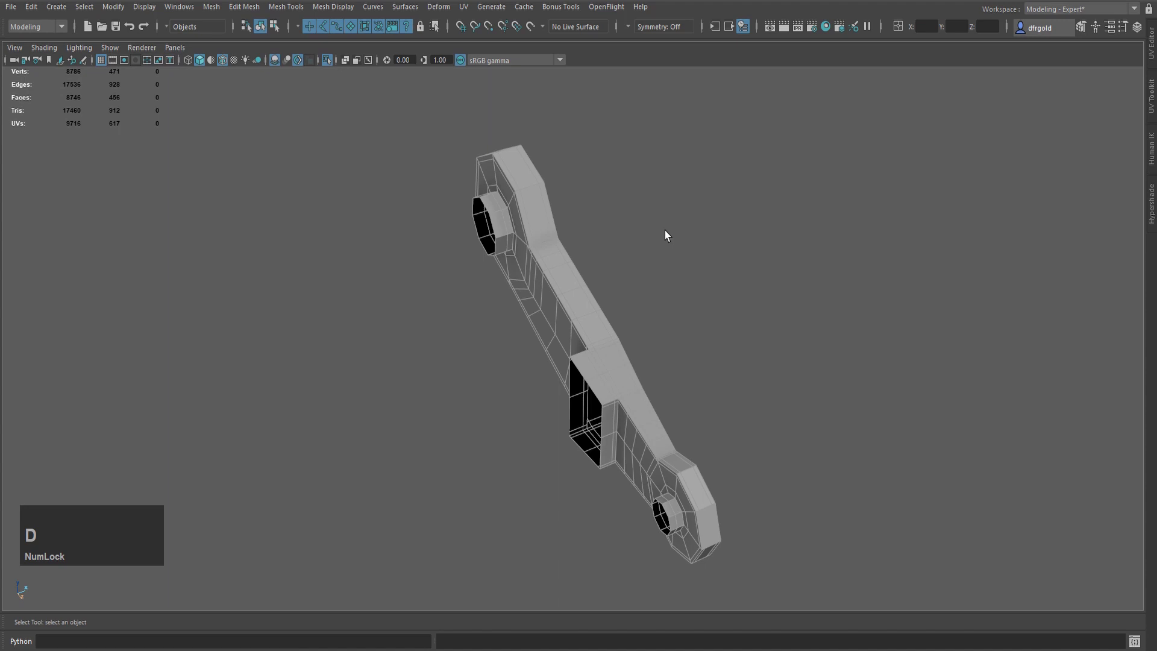
key("ctrl+m")
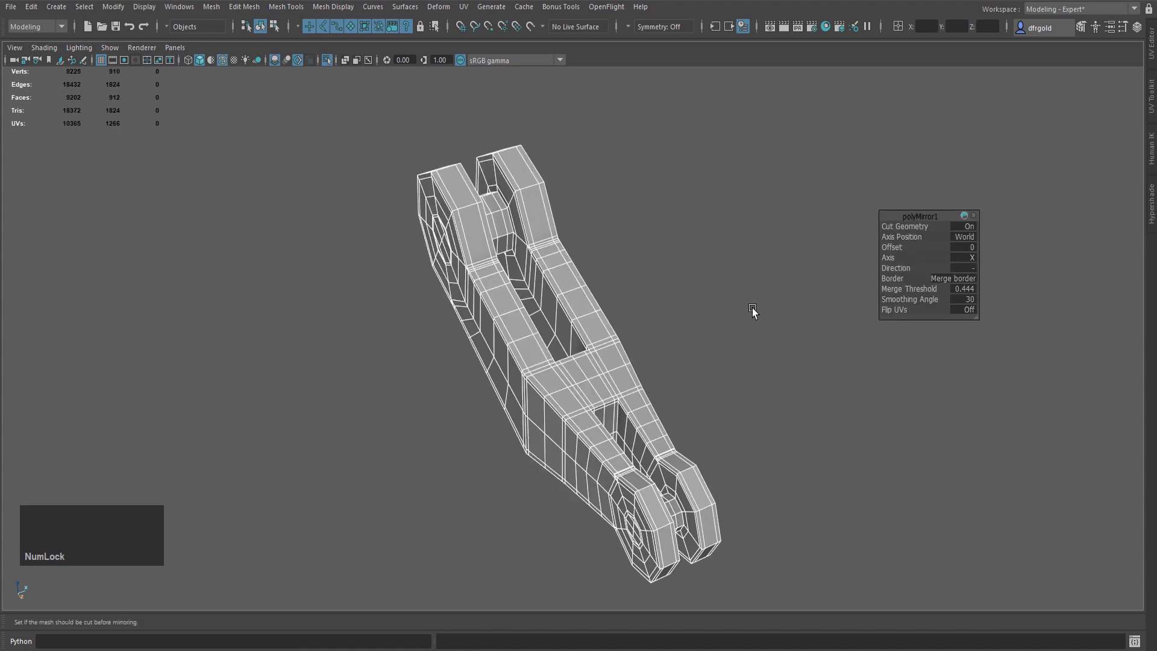
left_click(968, 240)
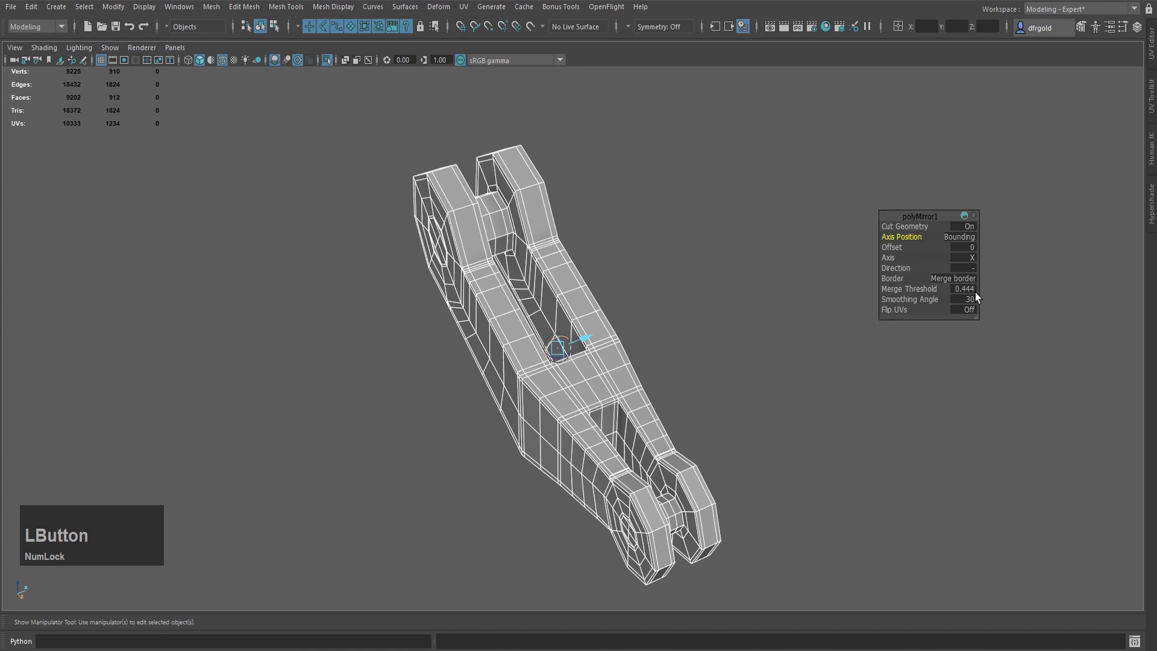
key("KP_0")
key("KP_Decimal")
key("KP_5")
key("KP_Enter")
left_click(927, 258)
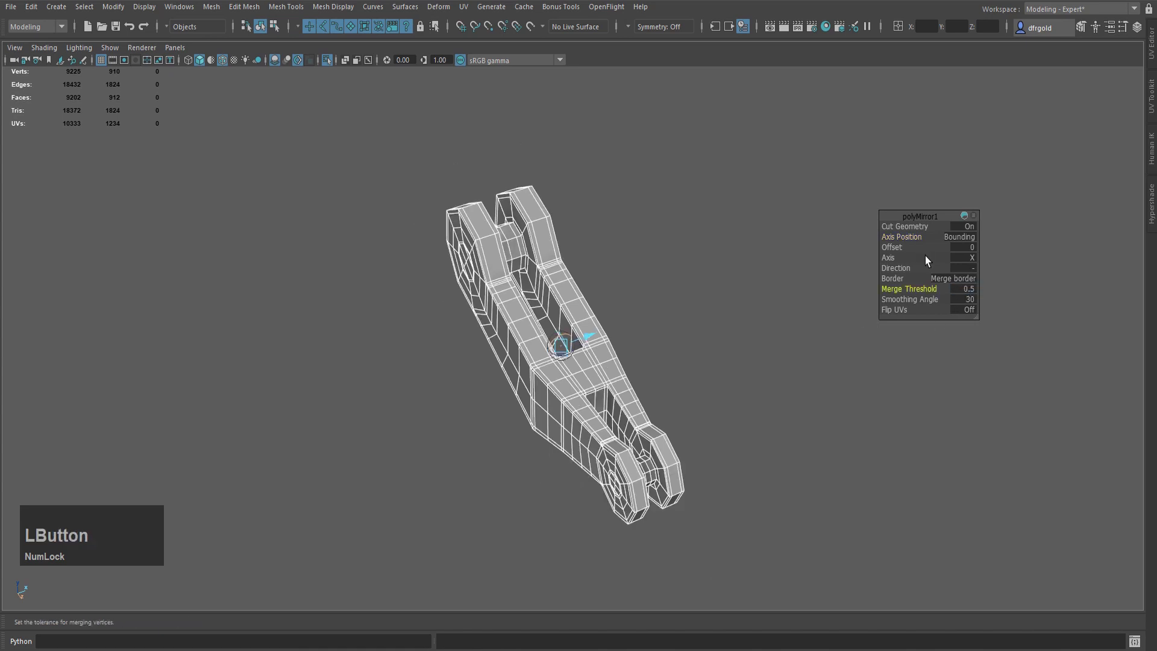
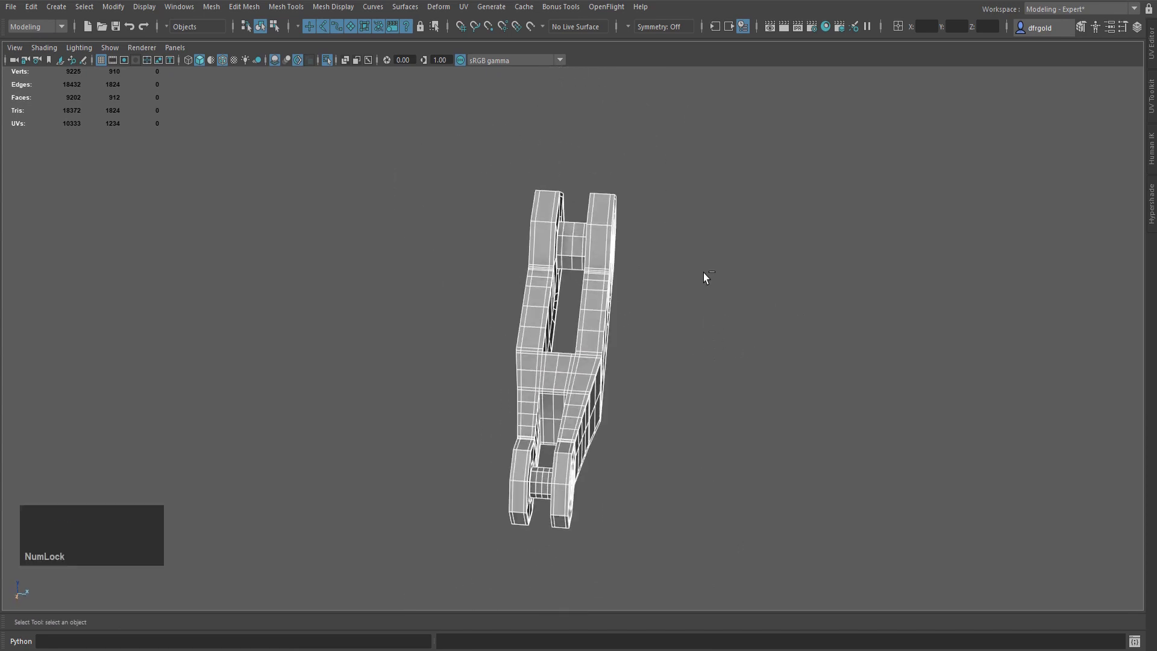
Exit isolate view and save the robot scene as part 62.mb, continuing past the student warning
key("ctrl+1")
left_click(712, 289)
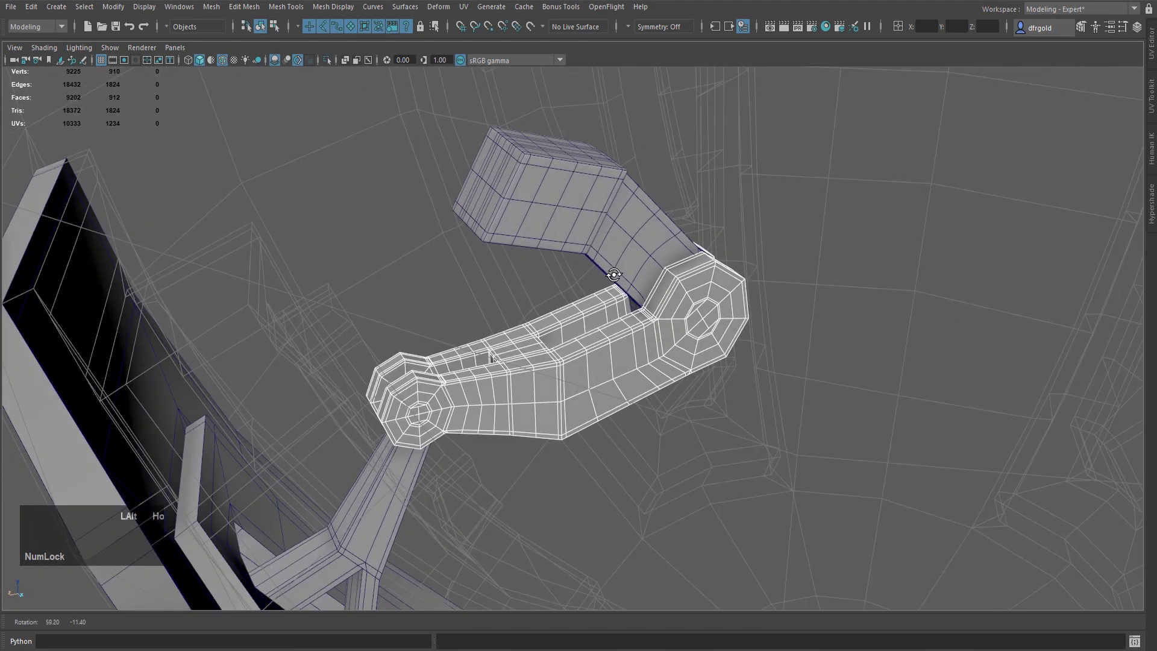
left_click(12, 12)
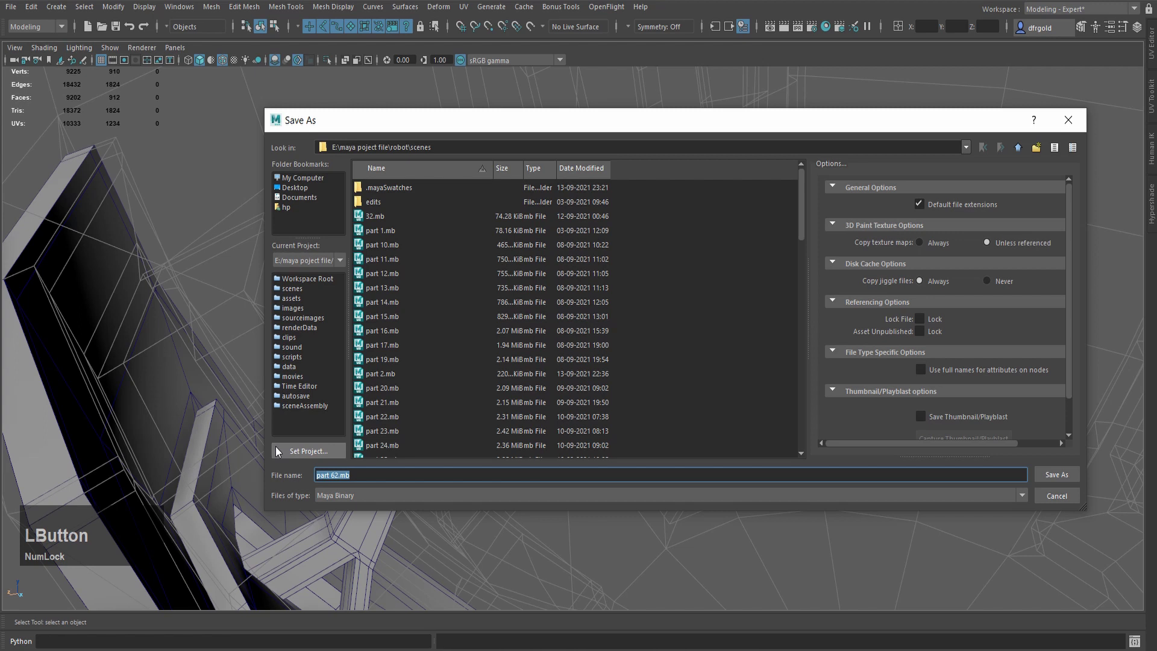
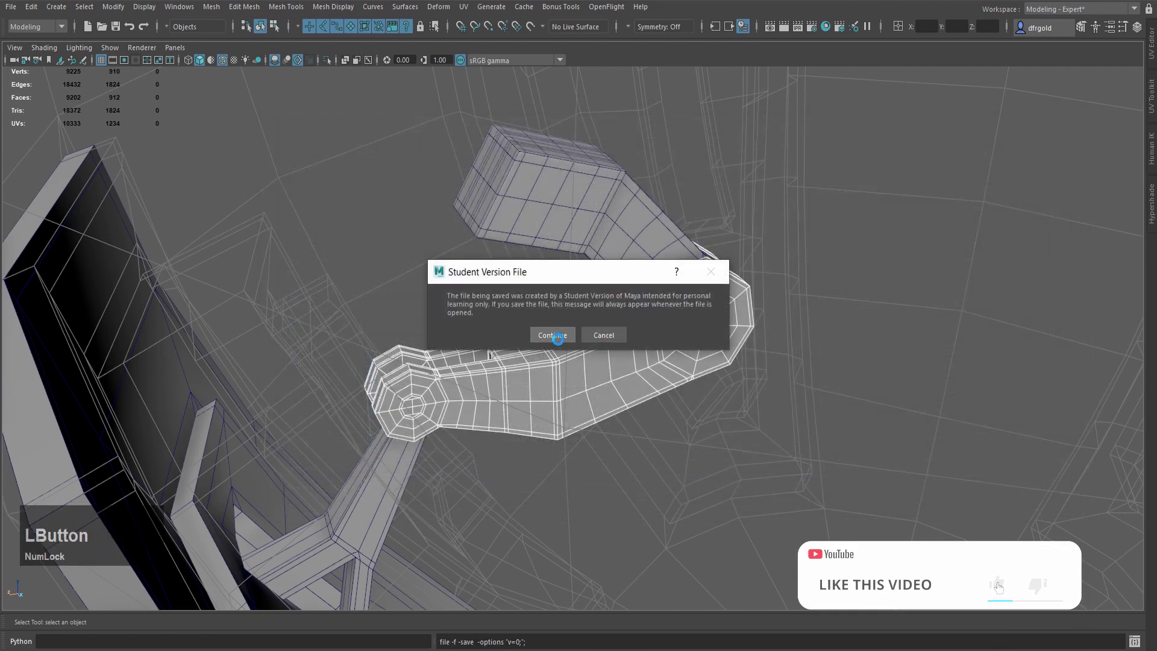
scroll("down", 3)
left_click(727, 468)
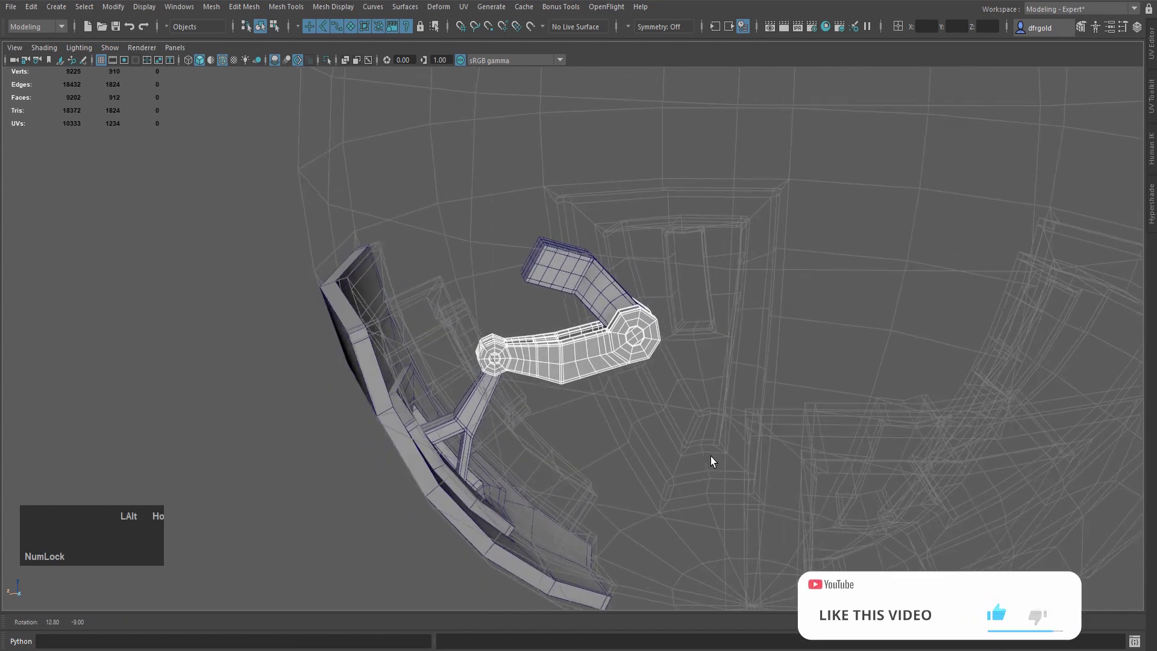